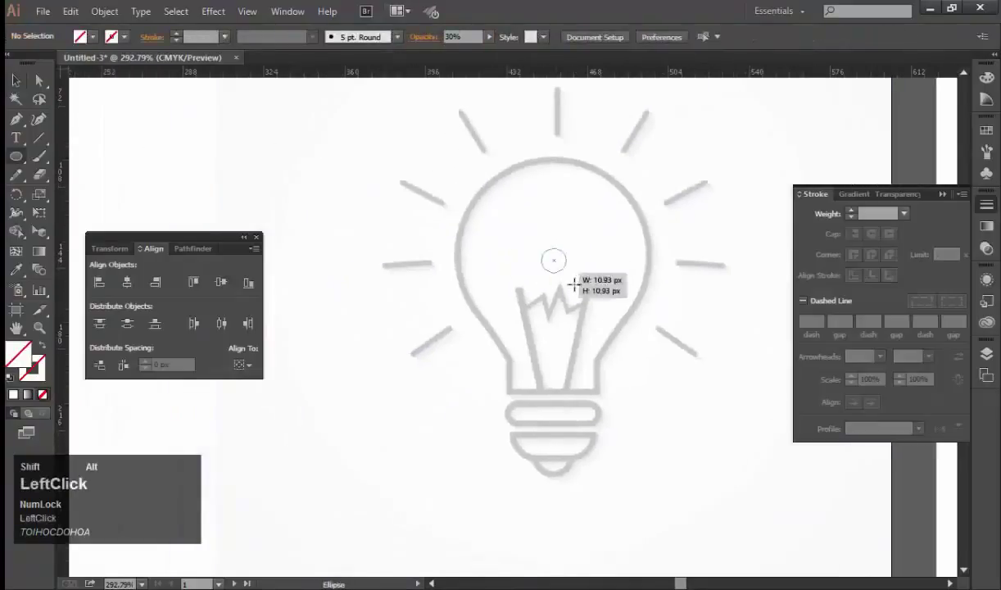
Step: Zoom in on the traced bulb outline to inspect the stroke, then return to the Selection tool
{"action": "key", "text": "Up"}
{"action": "key", "text": "d"}
{"action": "double_click", "coordinate": [184, 38]}
{"action": "key", "text": "v"}
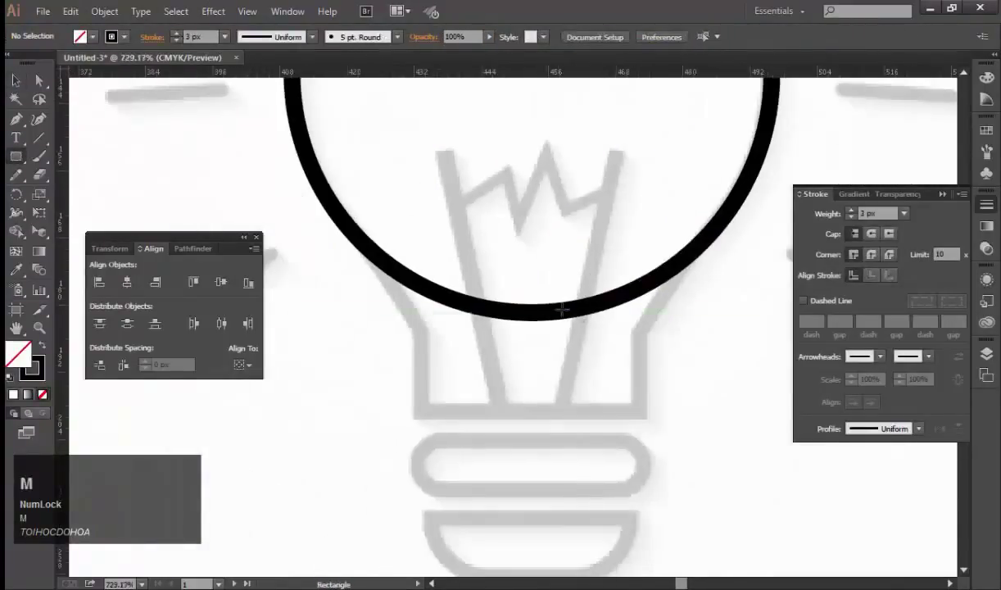
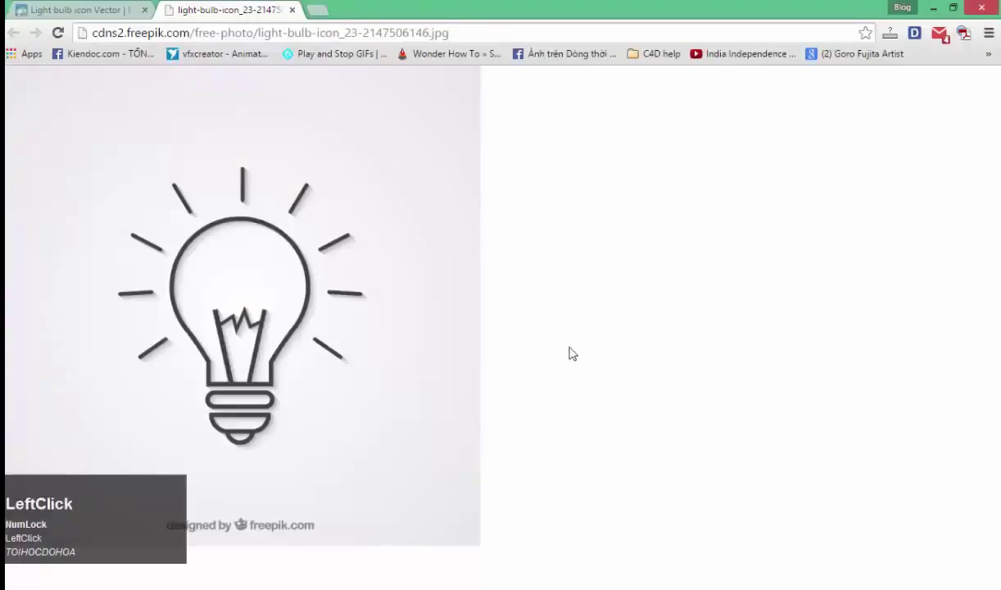
Step: Copy the freepik light bulb image to use as a tracing reference
{"action": "right_click", "coordinate": [268, 274]}
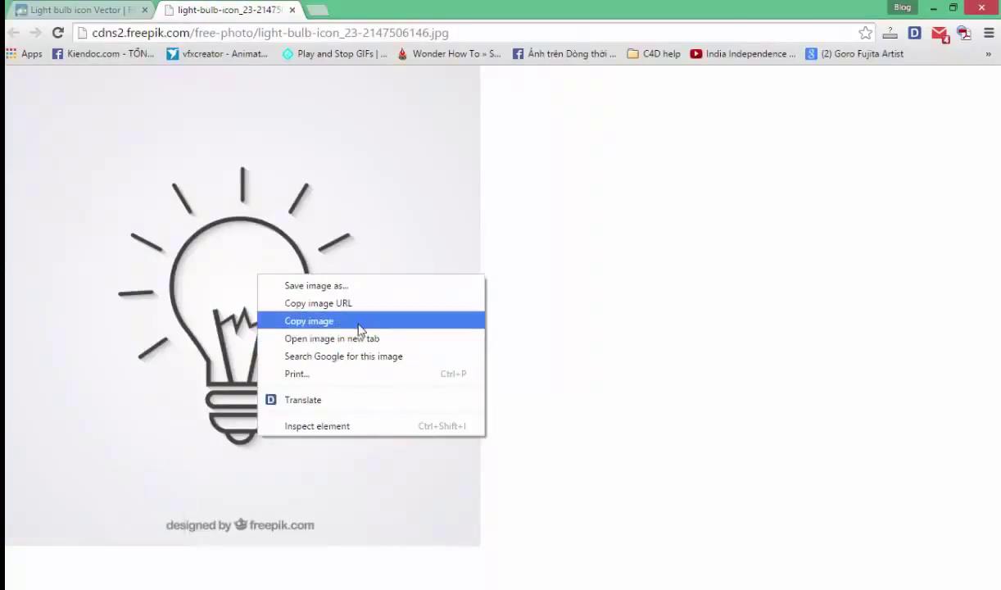
{"action": "left_click", "coordinate": [369, 333]}
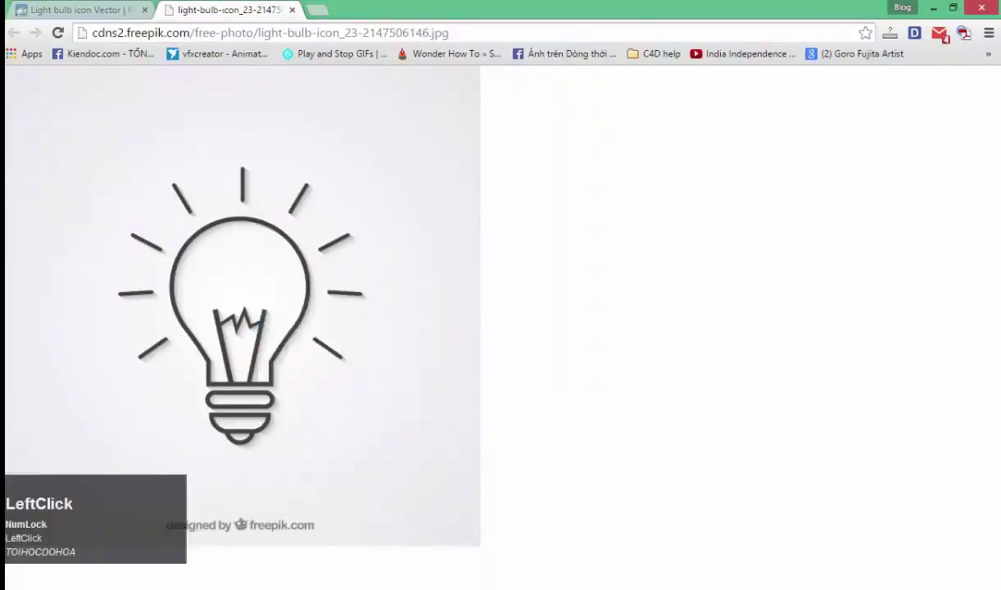
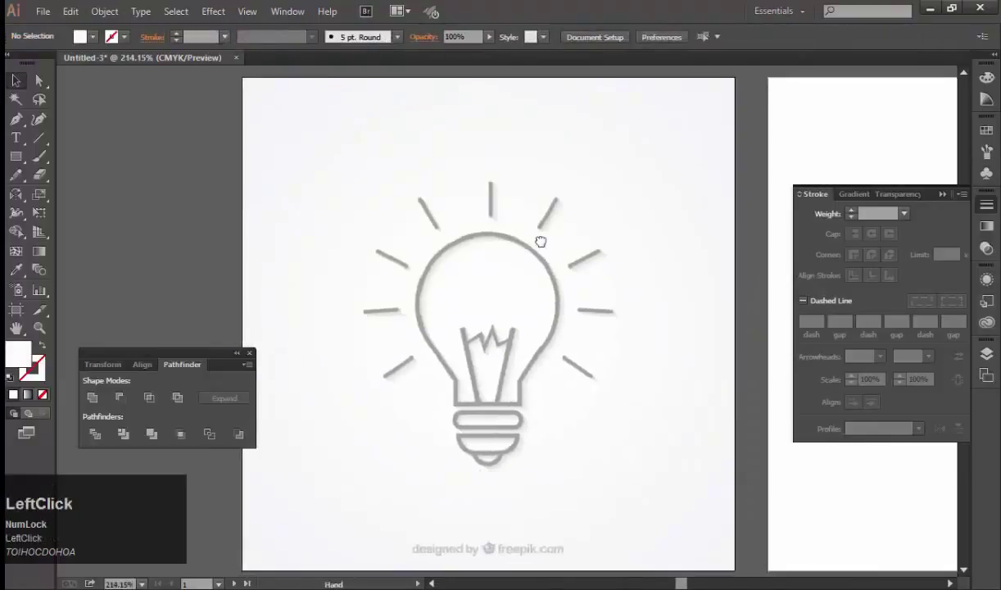
Step: Draw a circle over the bulb's round top with no fill and a black stroke, ready for the neck rectangle
{"action": "key", "text": "space"}
{"action": "double_click", "coordinate": [493, 286]}
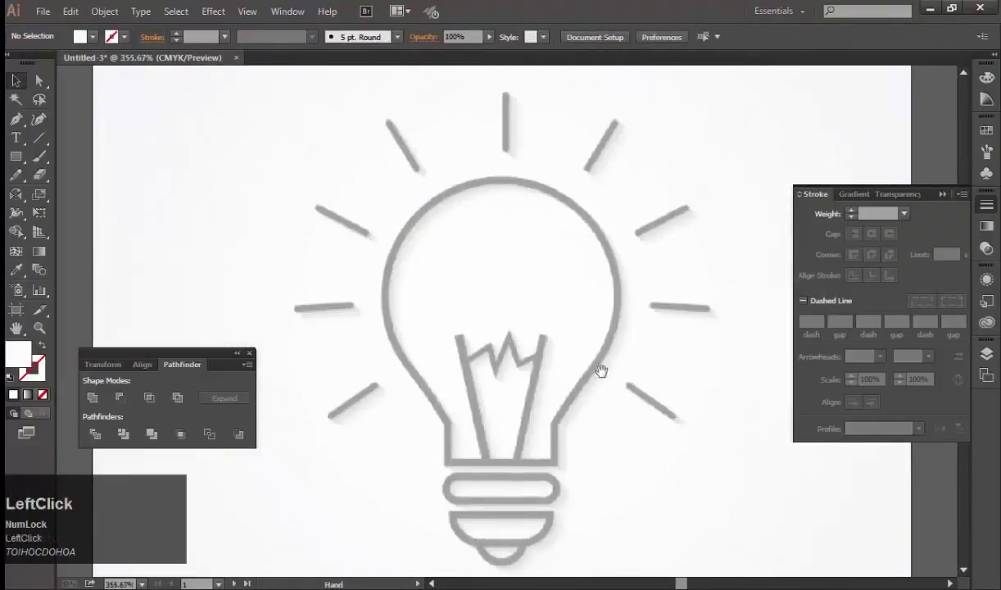
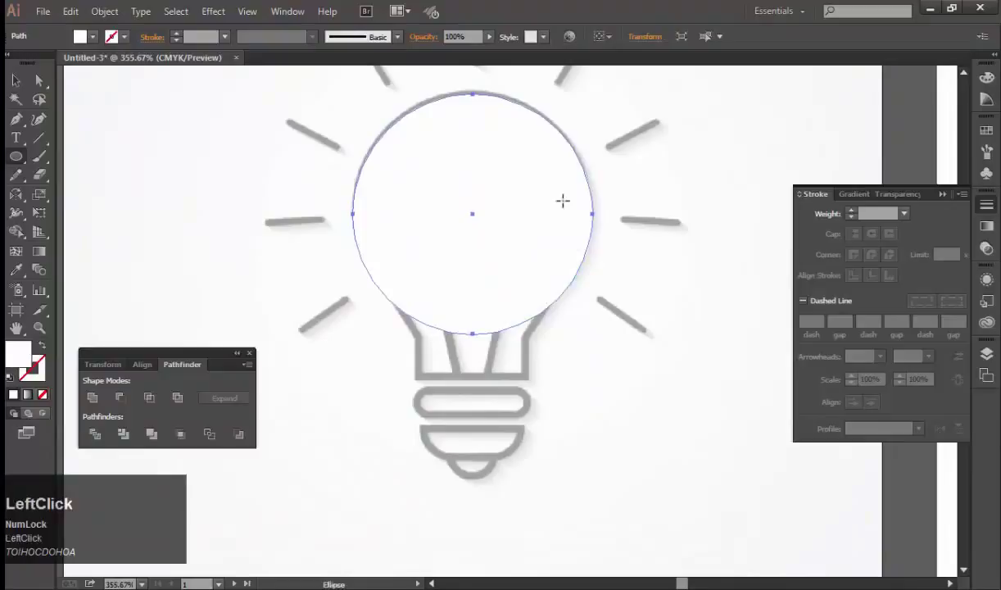
{"action": "key", "text": "d"}
{"action": "key", "text": "/"}
{"action": "type", "text": "/v"}
{"action": "double_click", "coordinate": [280, 261]}
{"action": "key", "text": "space"}
{"action": "key", "text": "m"}
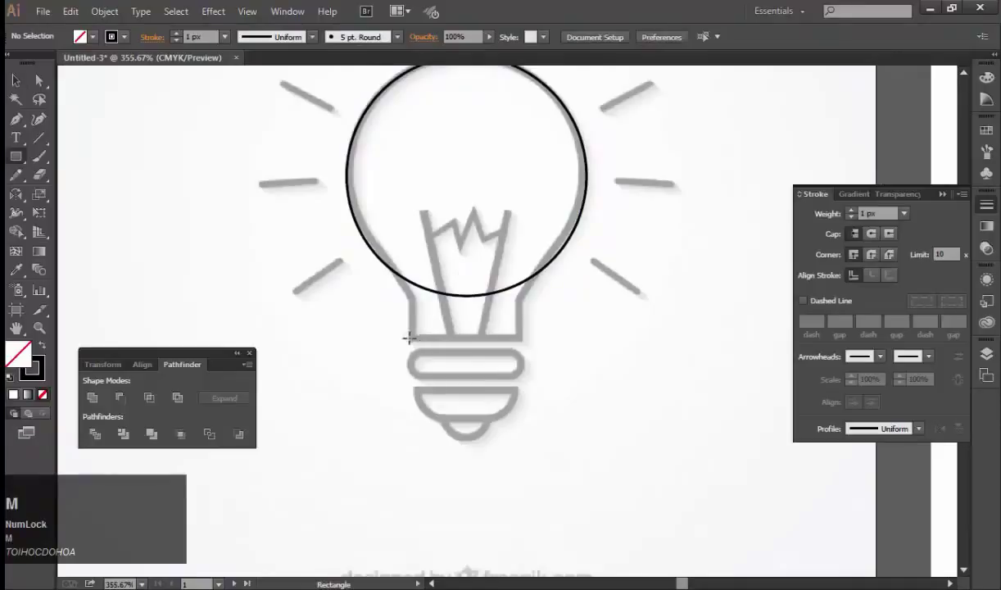
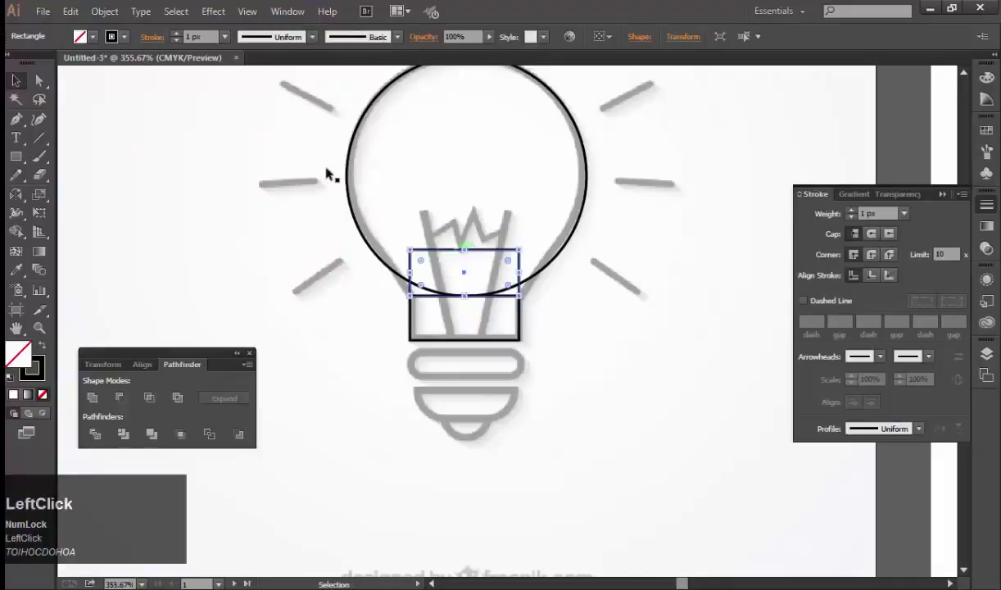
Step: Taper the upper rectangle with Free Transform and unite circle, neck and rectangle into one bulb outline
{"action": "key", "text": "e"}
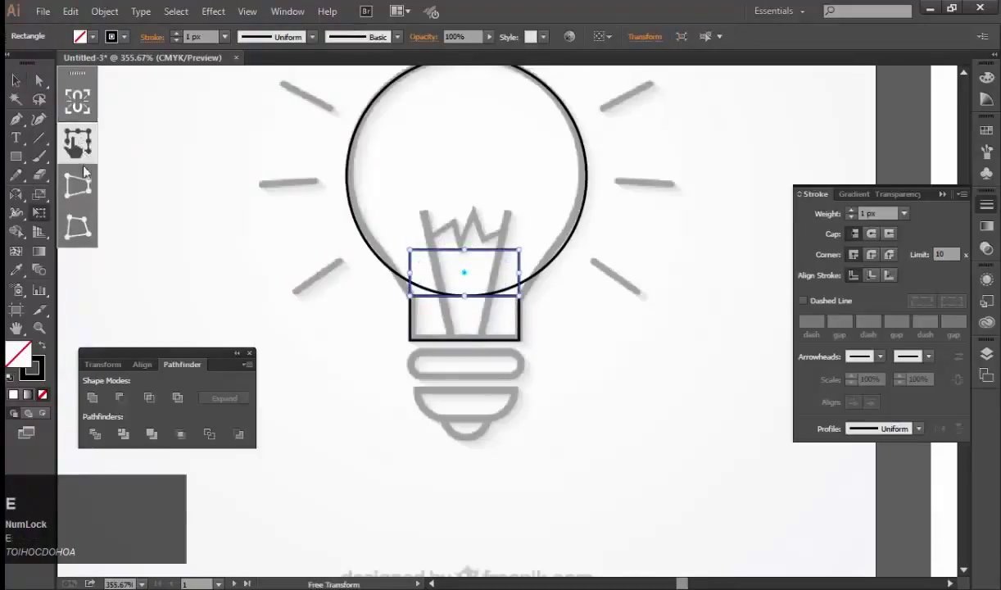
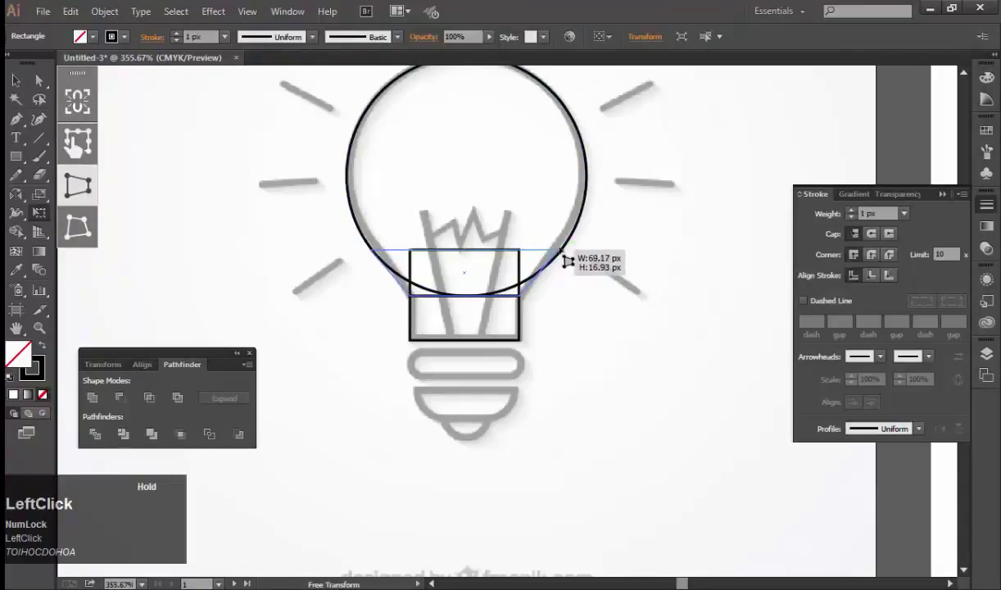
{"action": "key", "text": "v"}
{"action": "left_click", "coordinate": [592, 343]}
{"action": "key", "text": "ctrl+g"}
{"action": "left_click", "coordinate": [579, 308]}
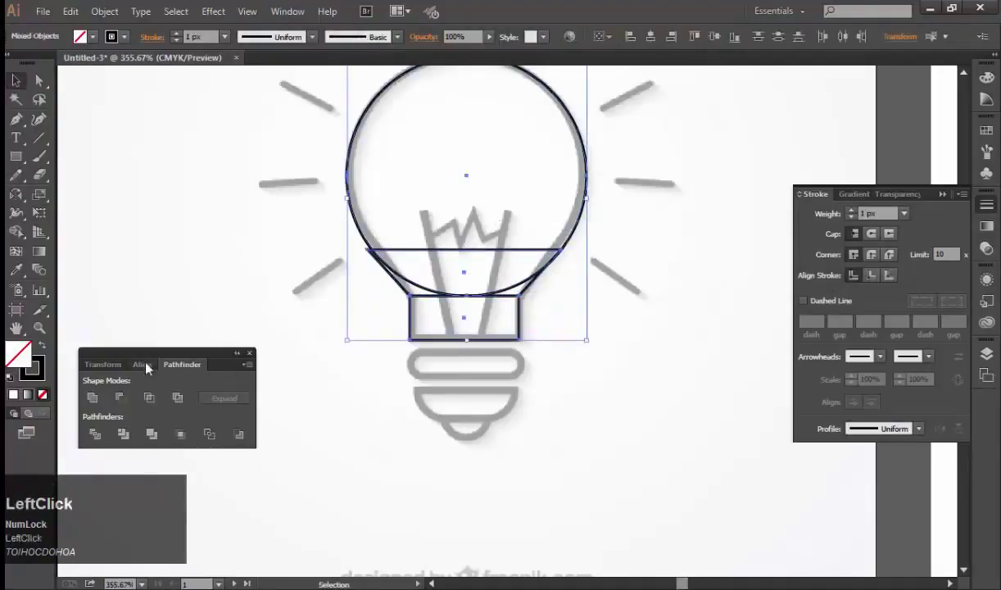
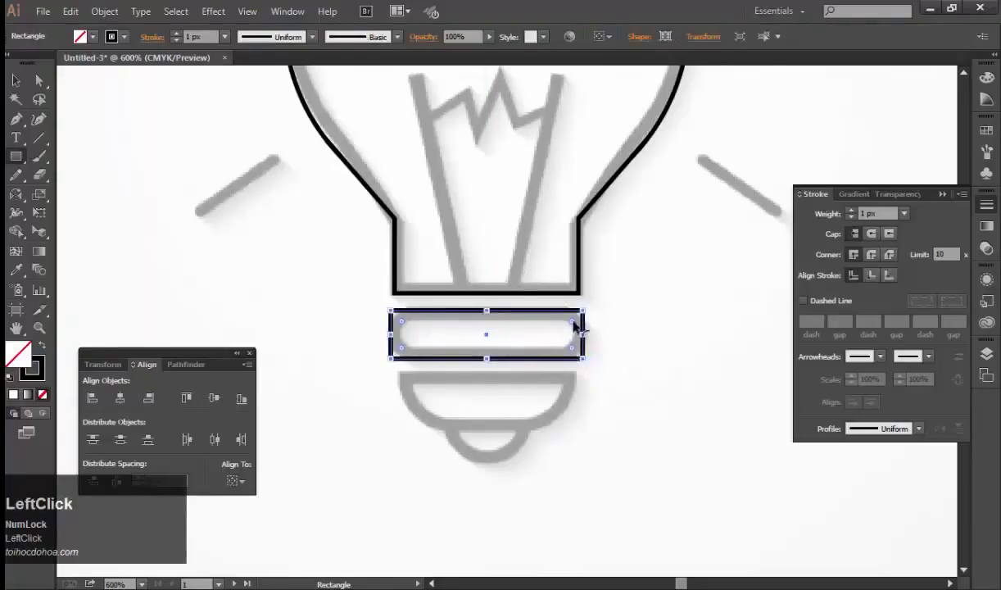
Step: Draw the rounded band under the bulb's neck with fully rounded corners
{"action": "key", "text": "v"}
{"action": "left_click", "coordinate": [663, 332]}
{"action": "key", "text": "space"}
{"action": "left_click", "coordinate": [623, 288]}
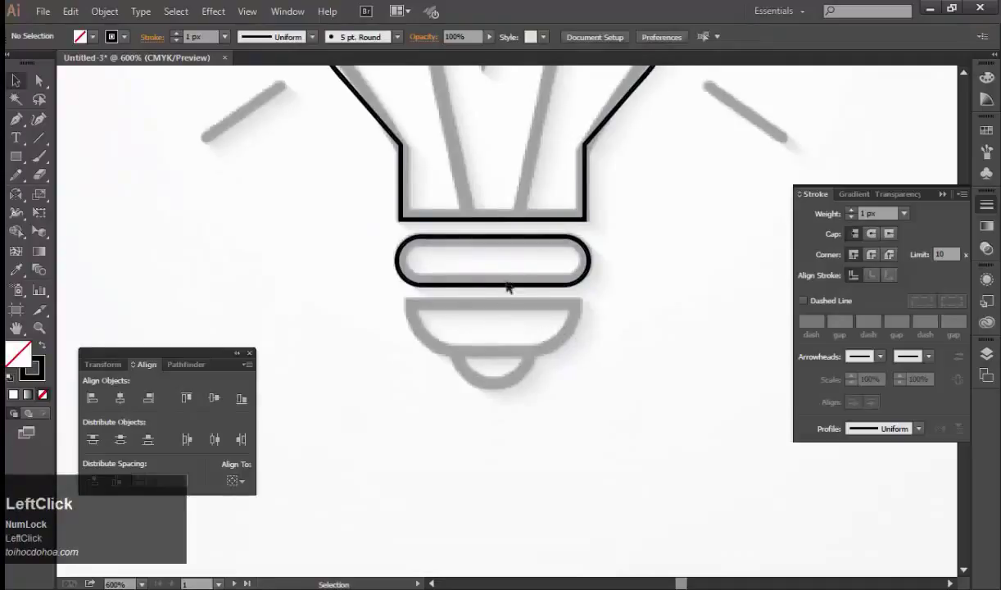
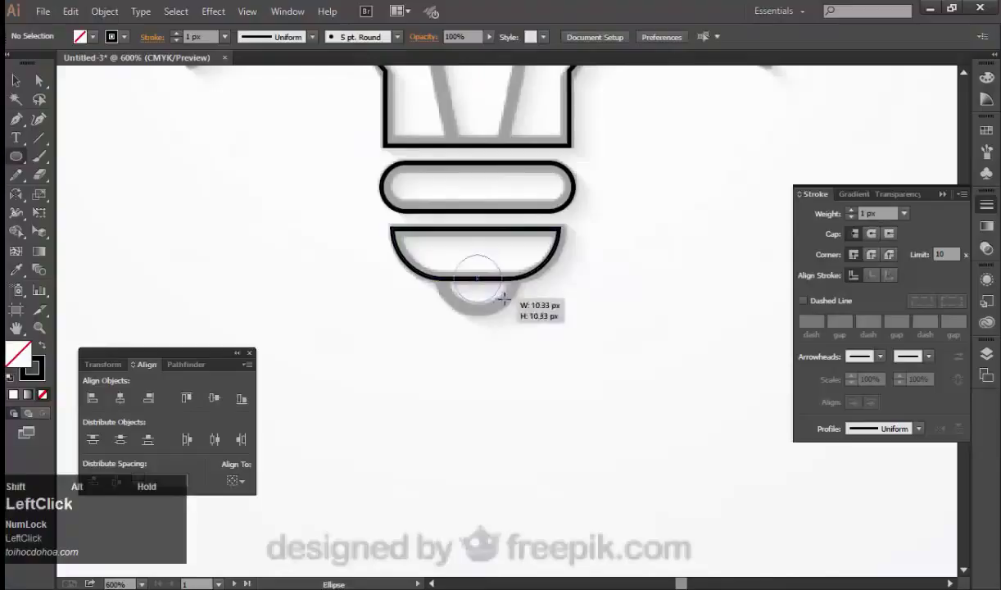
Step: Draw the curved lower cap and small tip circle and merge them with Shape Builder
{"action": "key", "text": "v"}
{"action": "left_click", "coordinate": [583, 320]}
{"action": "key", "text": "space"}
{"action": "left_click", "coordinate": [593, 339]}
{"action": "key", "text": "shift+m"}
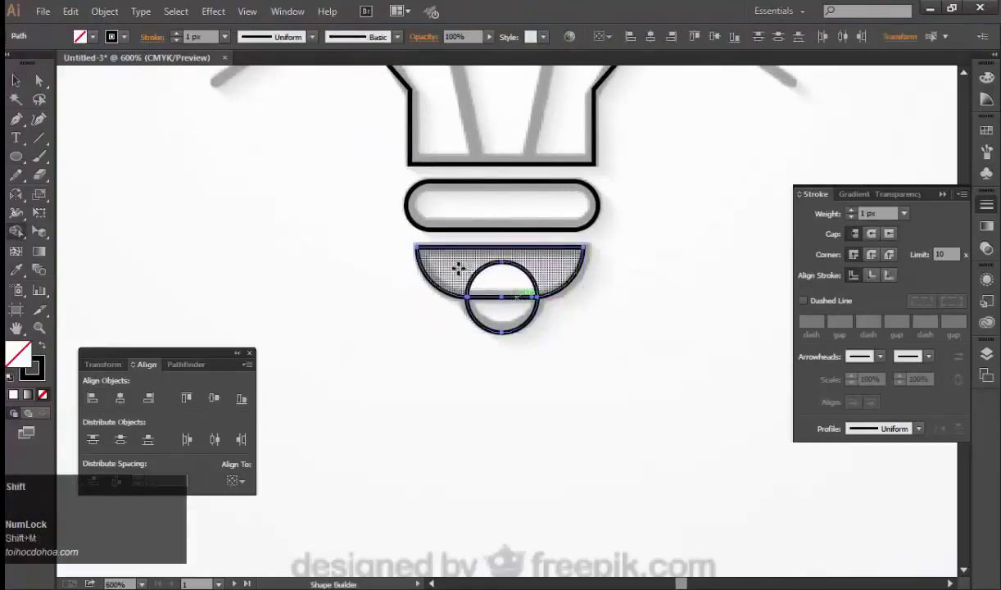
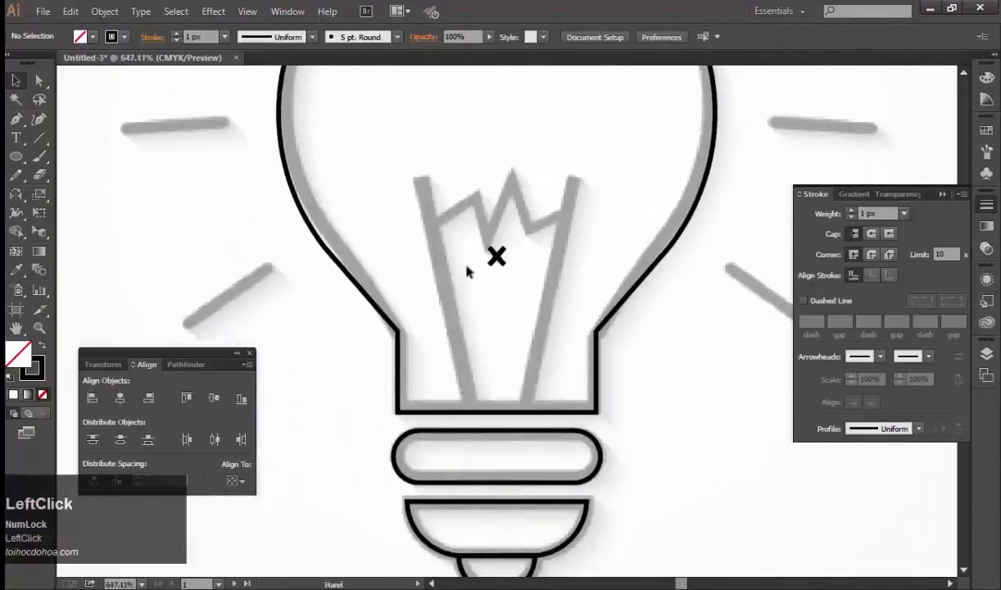
Step: Draw the filament's slanted left stem and reflect a mirrored copy across the vertical axis
{"action": "key", "text": "\\"}
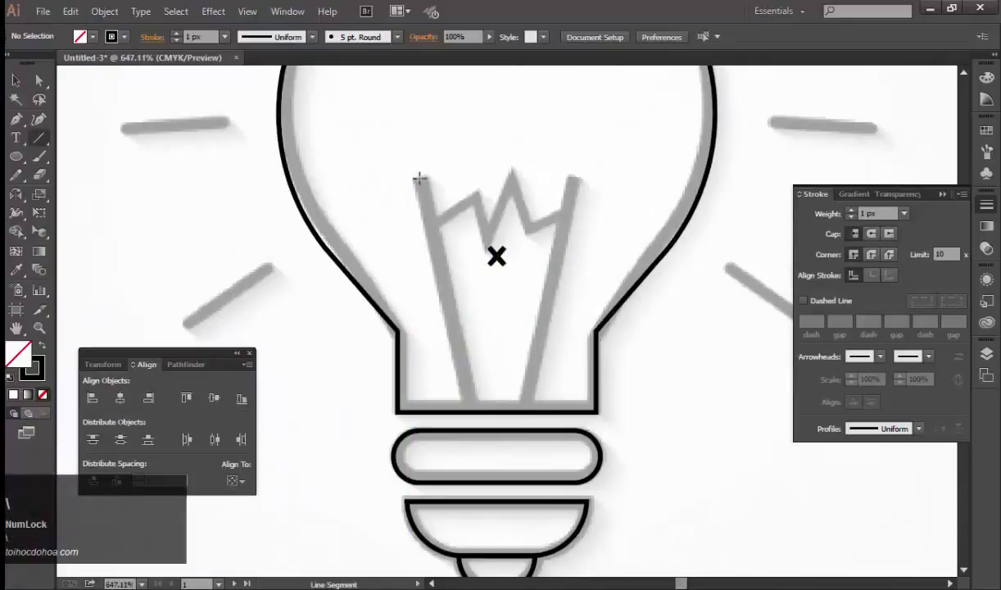
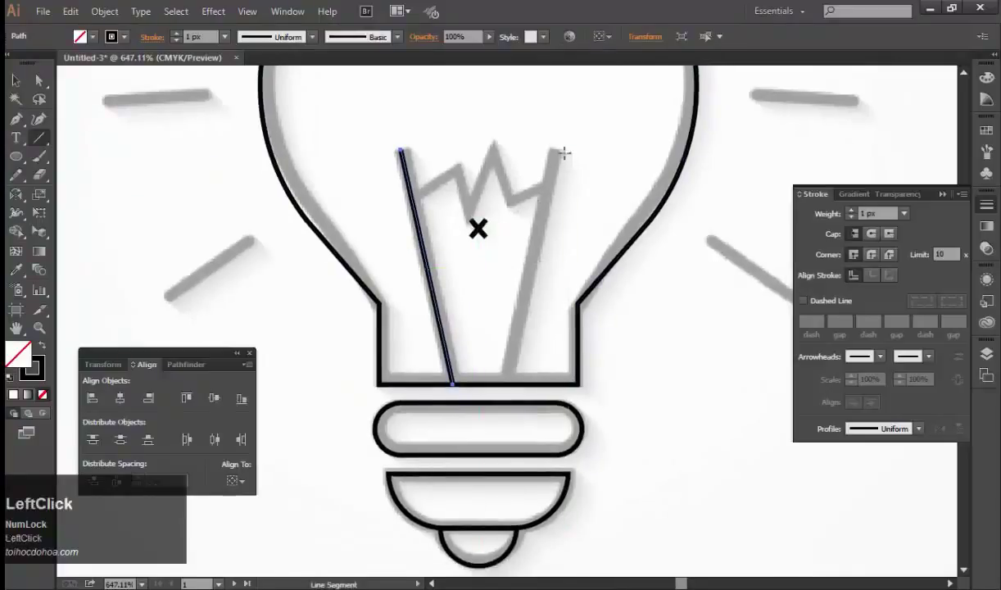
{"action": "key", "text": "o"}
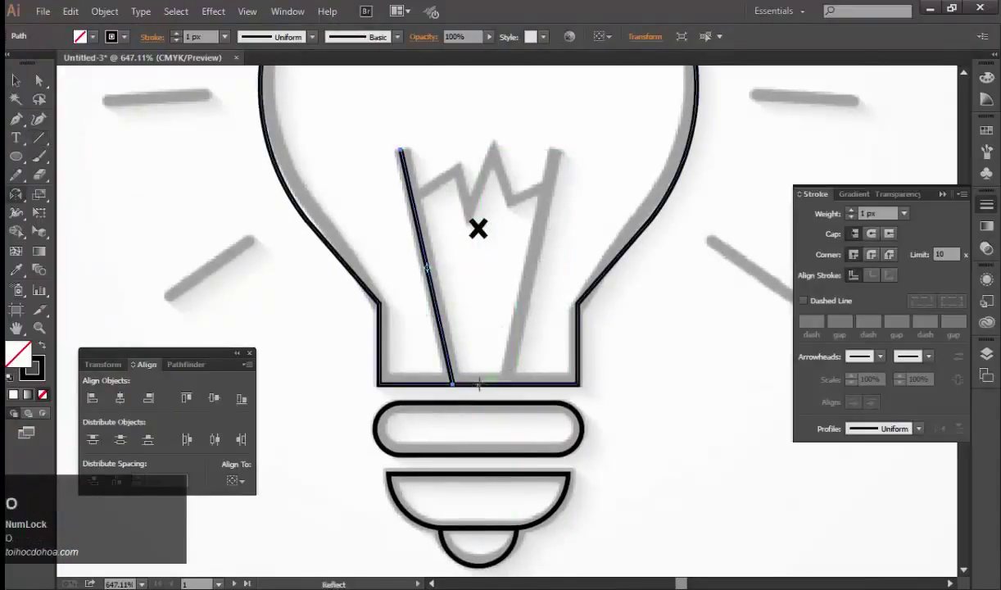
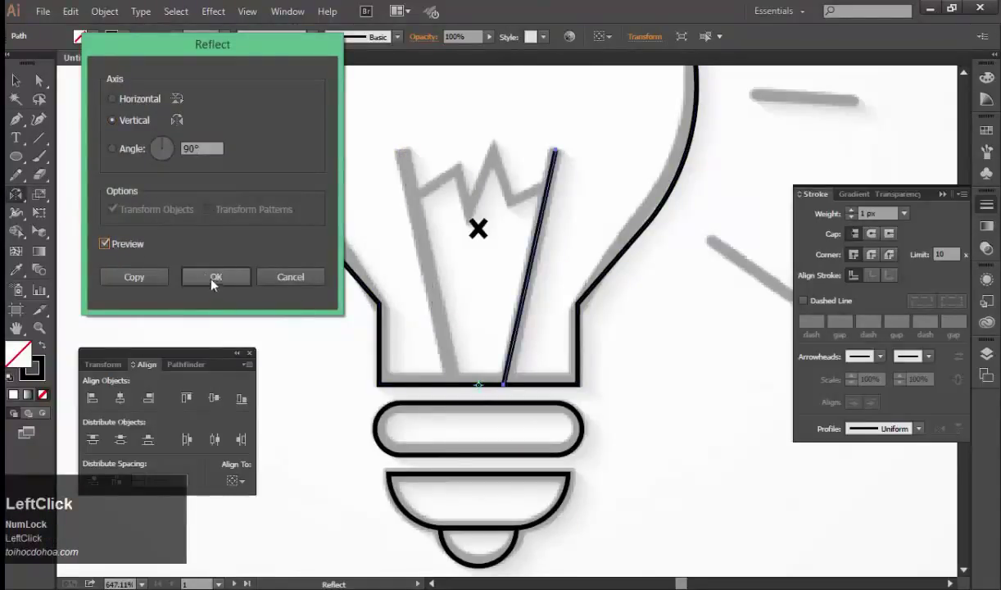
{"action": "left_click", "coordinate": [278, 251]}
{"action": "left_click", "coordinate": [159, 282]}
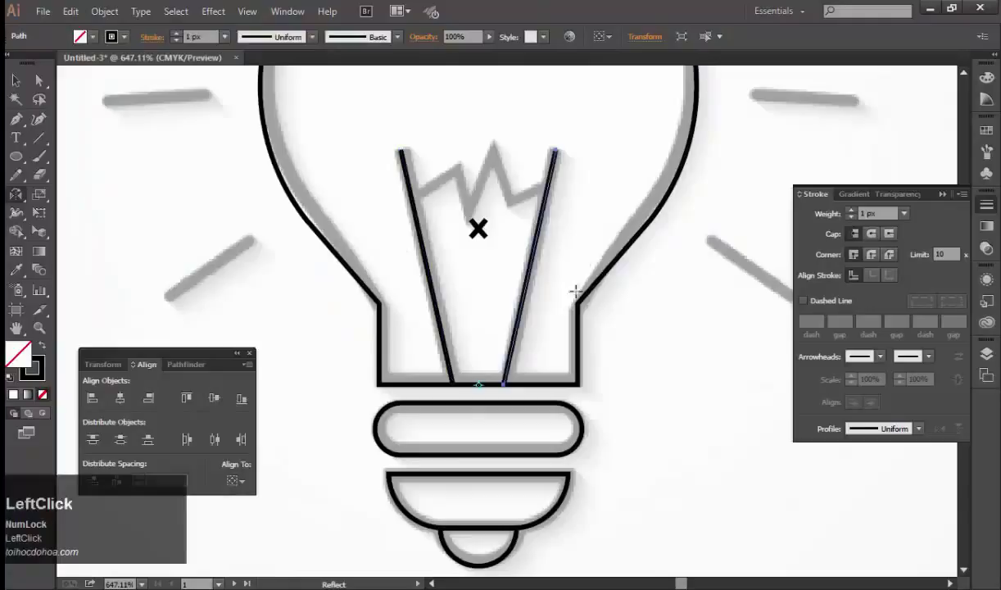
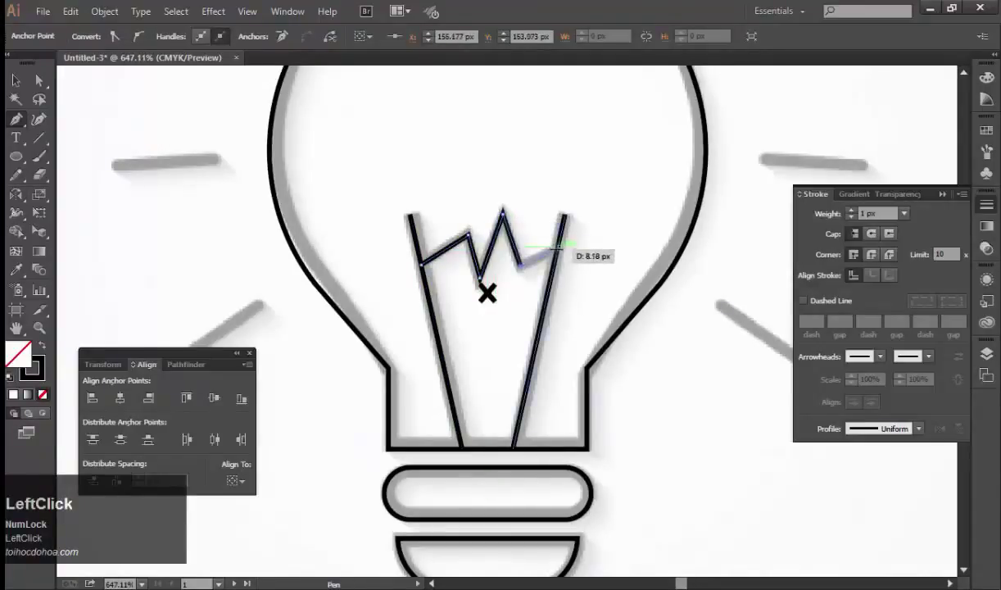
Step: Place the remaining zigzag filament points to the right support, finish the path and deselect it
{"action": "key", "text": "v"}
{"action": "left_click", "coordinate": [620, 230]}
{"action": "key", "text": "space"}
{"action": "left_click", "coordinate": [611, 183]}
{"action": "key", "text": "-"}
{"action": "key", "text": "-"}
{"action": "key", "text": "-"}
{"action": "key", "text": "space"}
{"action": "left_click", "coordinate": [525, 248]}
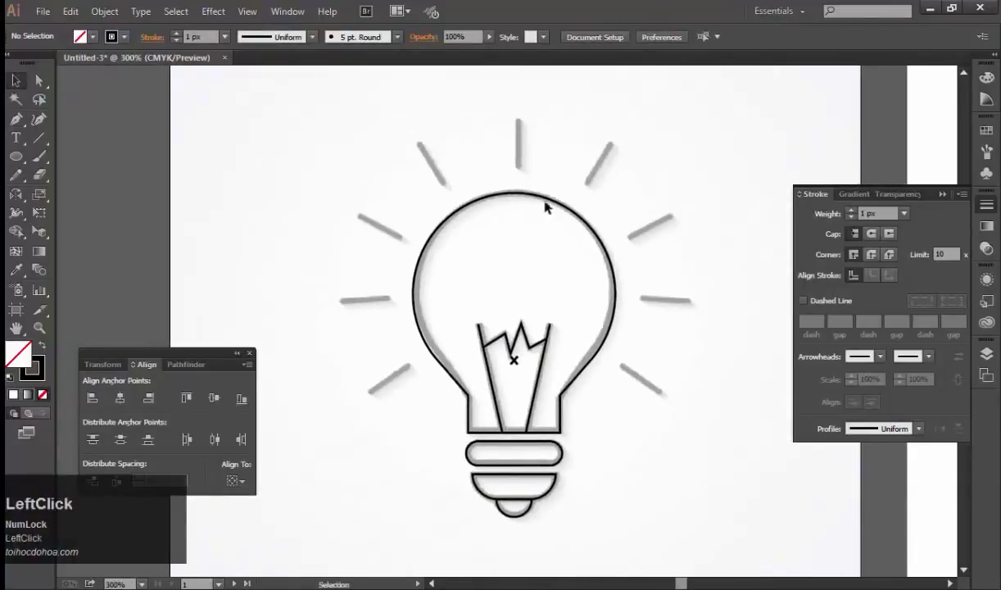
{"action": "key", "text": "\\"}
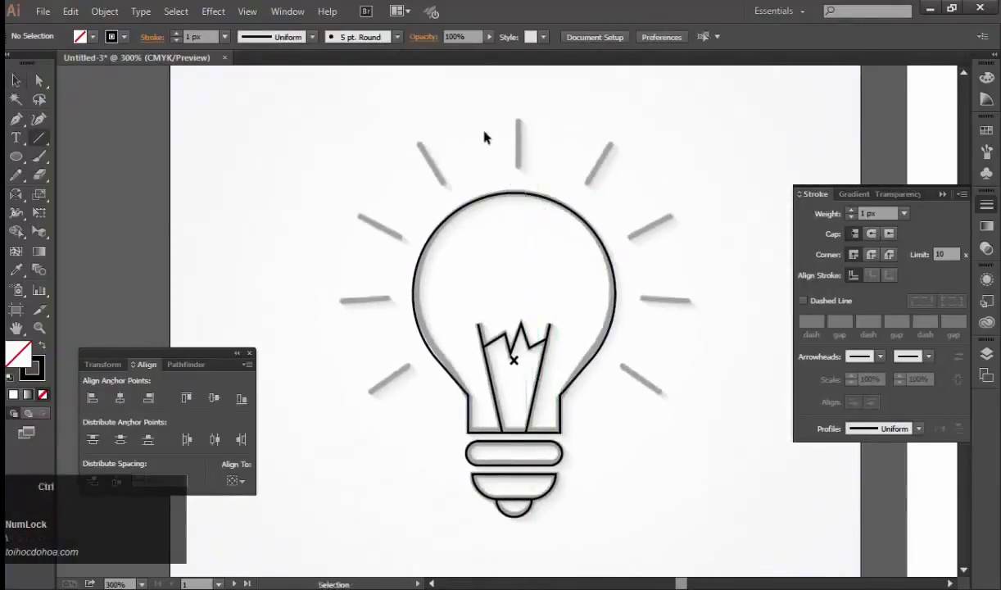
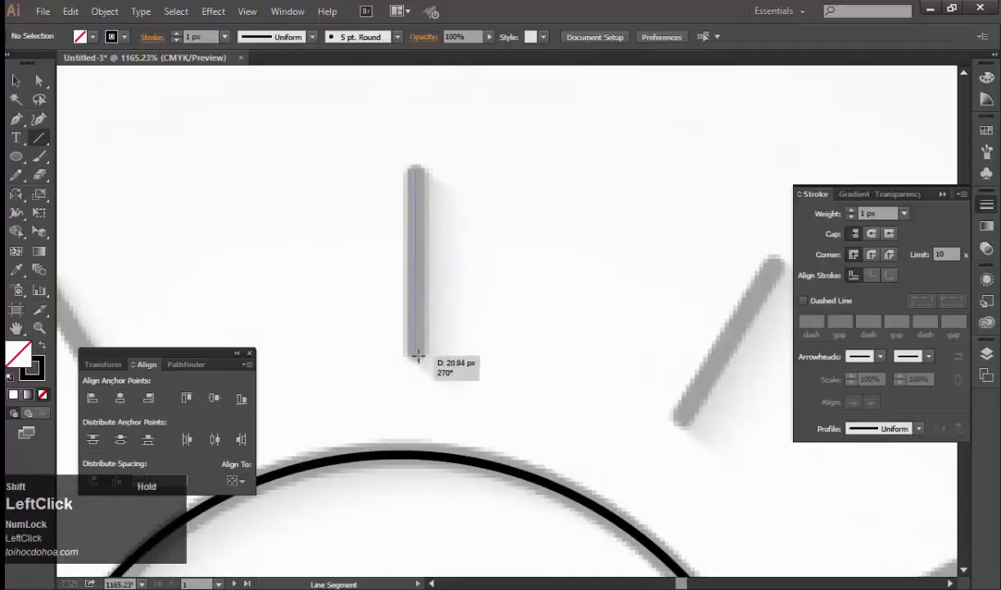
Step: Draw the top ray above the bulb with a 3 px stroke and round caps, then deselect it
{"action": "key", "text": "v"}
{"action": "left_click", "coordinate": [574, 293]}
{"action": "key", "text": "-"}
{"action": "type", "text": "----"}
{"action": "key", "text": "space"}
{"action": "left_click", "coordinate": [476, 193]}
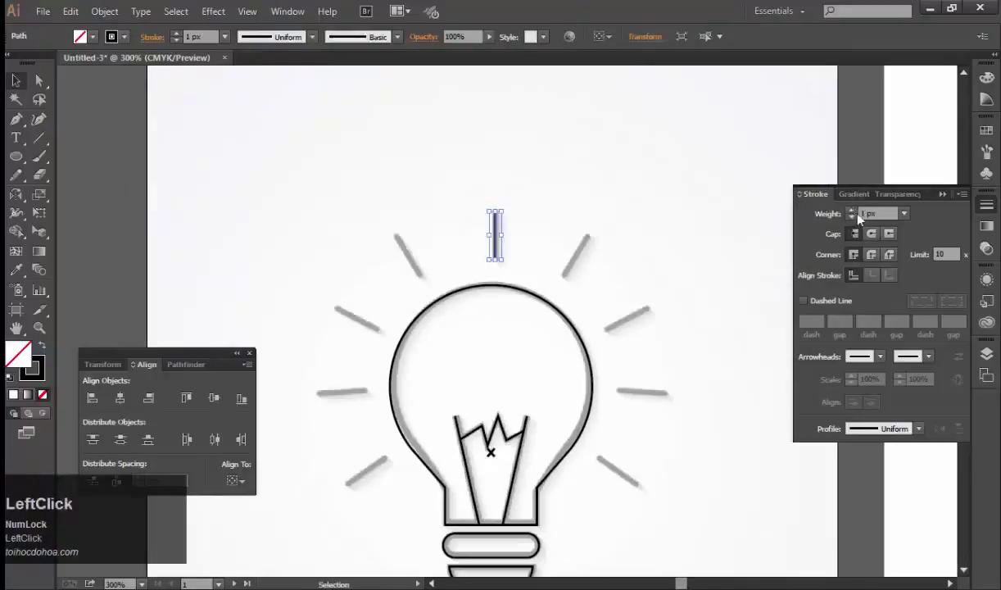
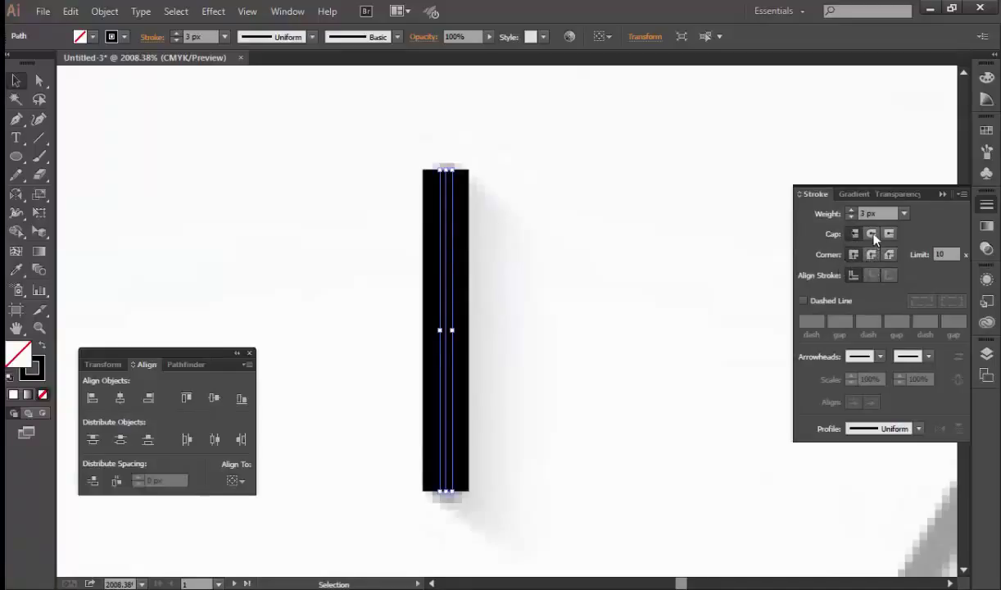
{"action": "left_click", "coordinate": [878, 243]}
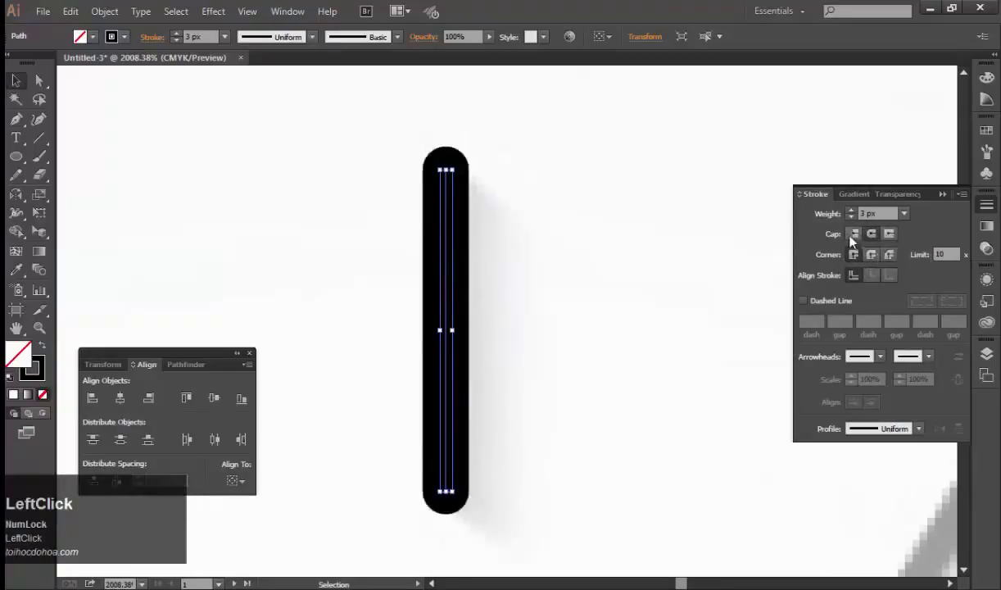
{"action": "left_click", "coordinate": [730, 266]}
{"action": "key", "text": "v"}
{"action": "left_click", "coordinate": [718, 294]}
{"action": "key", "text": "-"}
{"action": "key", "text": "space"}
{"action": "left_click", "coordinate": [612, 215]}
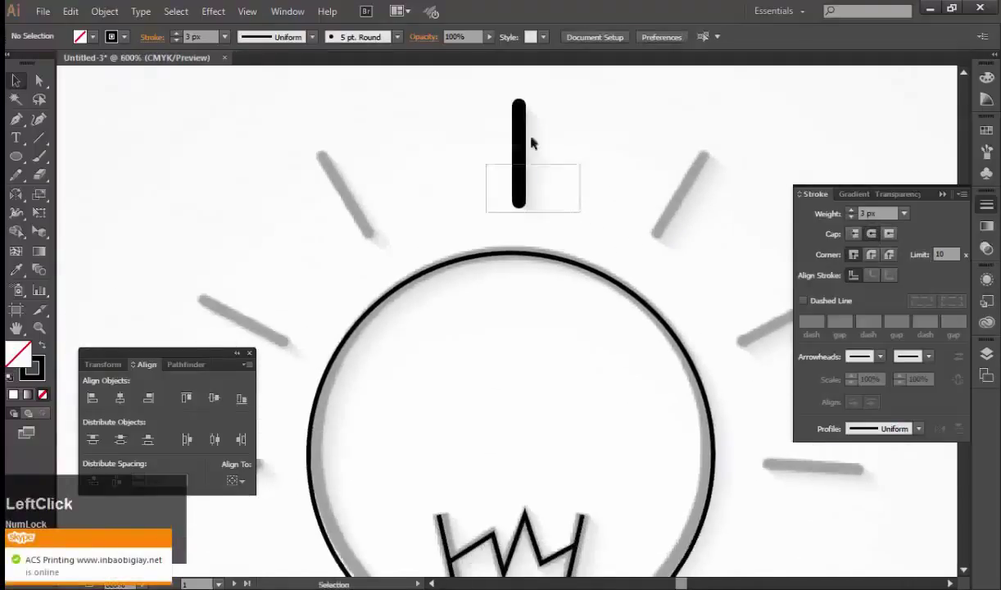
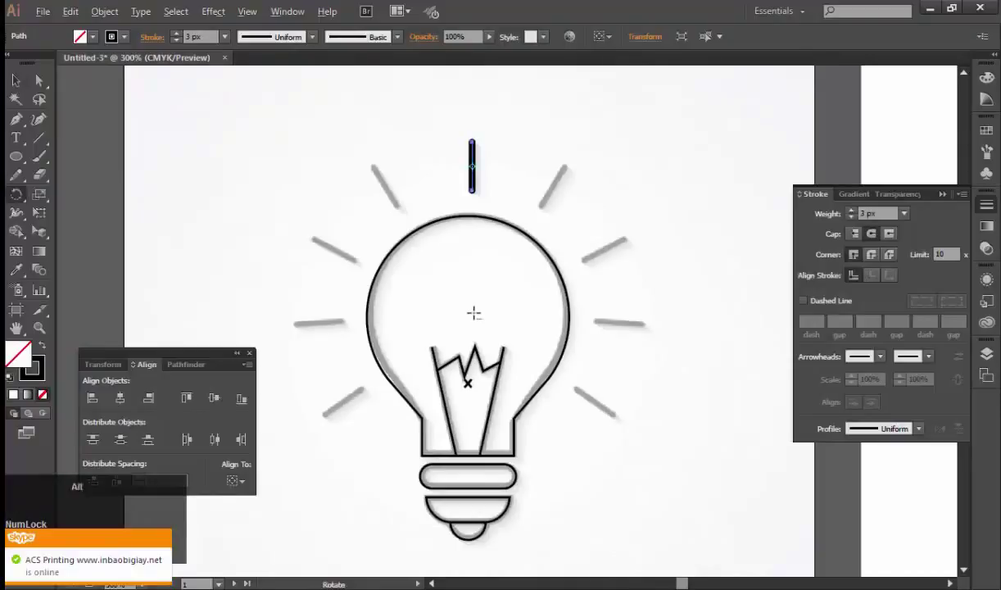
Step: Show the rulers and add a vertical guide through the bulb's centre
{"action": "key", "text": "r"}
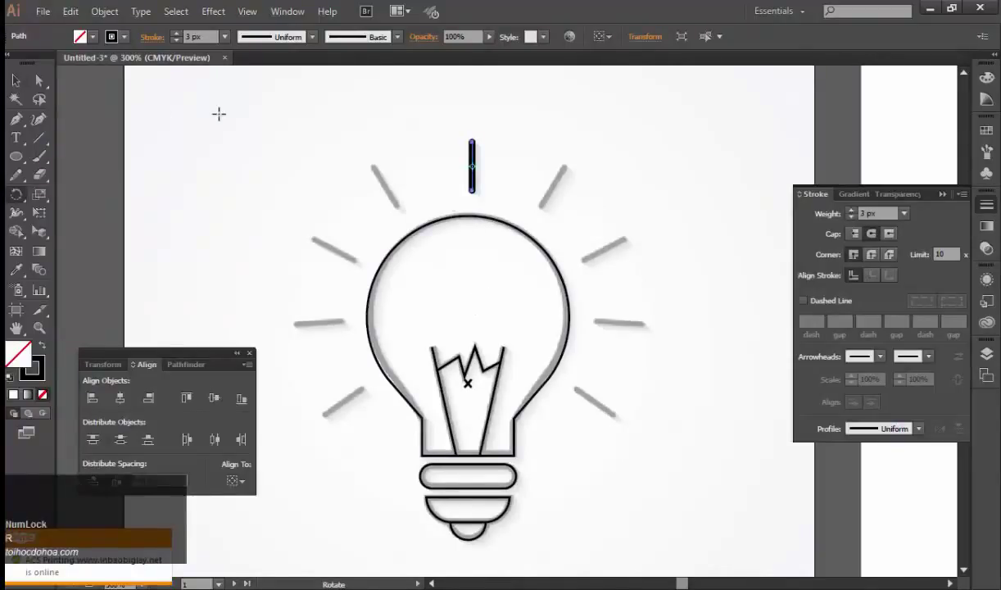
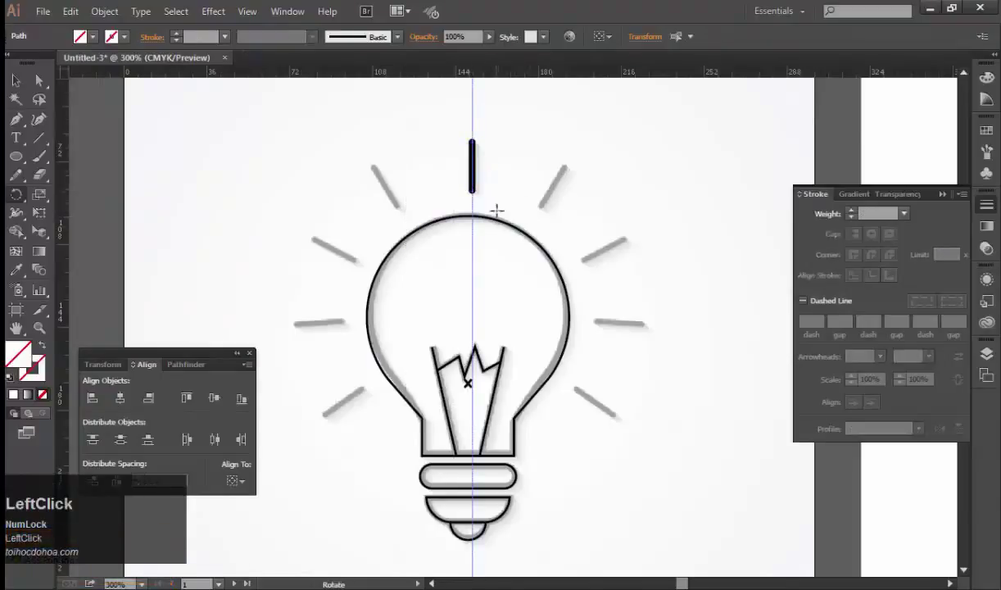
{"action": "key", "text": "r"}
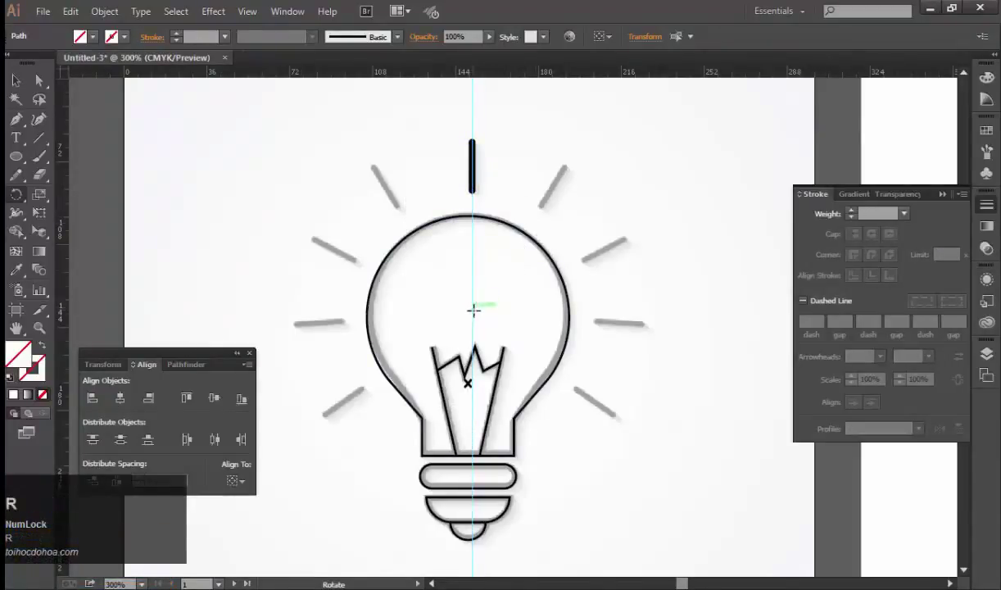
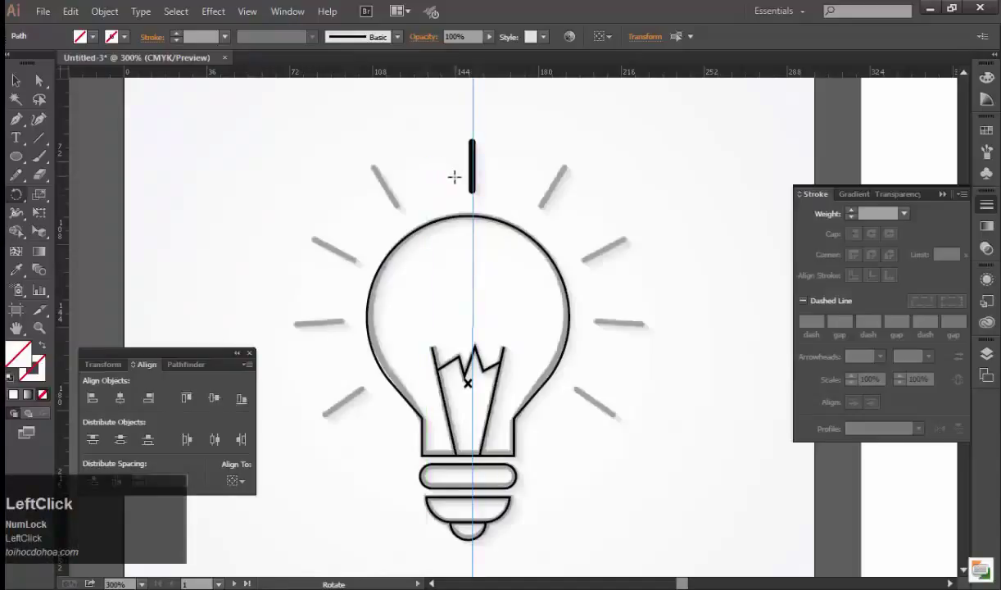
{"action": "key", "text": "ctrl+z"}
{"action": "key", "text": "v"}
{"action": "left_click", "coordinate": [447, 165]}
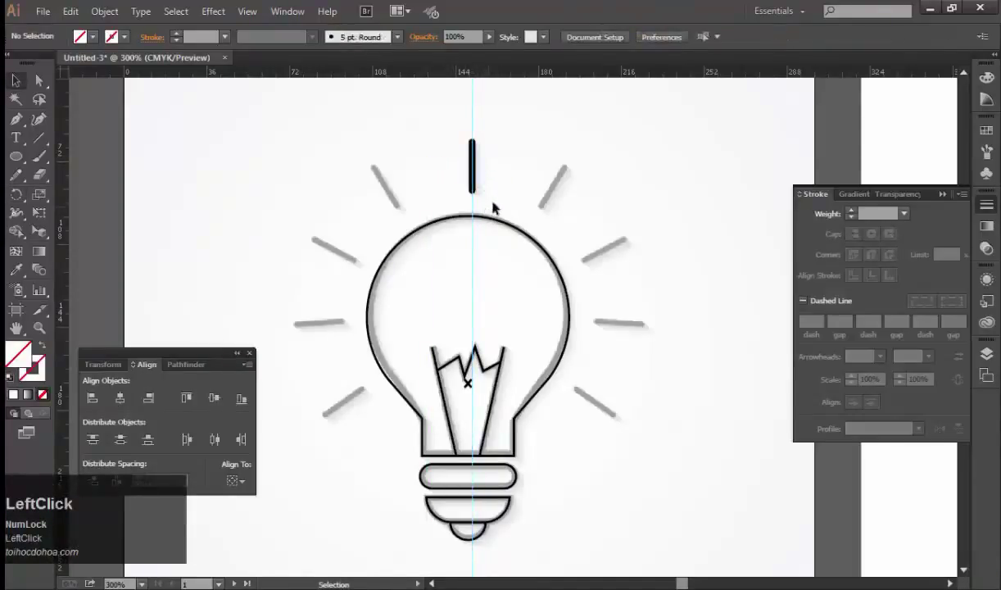
{"action": "key", "text": "ctrl+shift+;"}
{"action": "left_click", "coordinate": [440, 189]}
{"action": "key", "text": "ctrl+alt+;"}
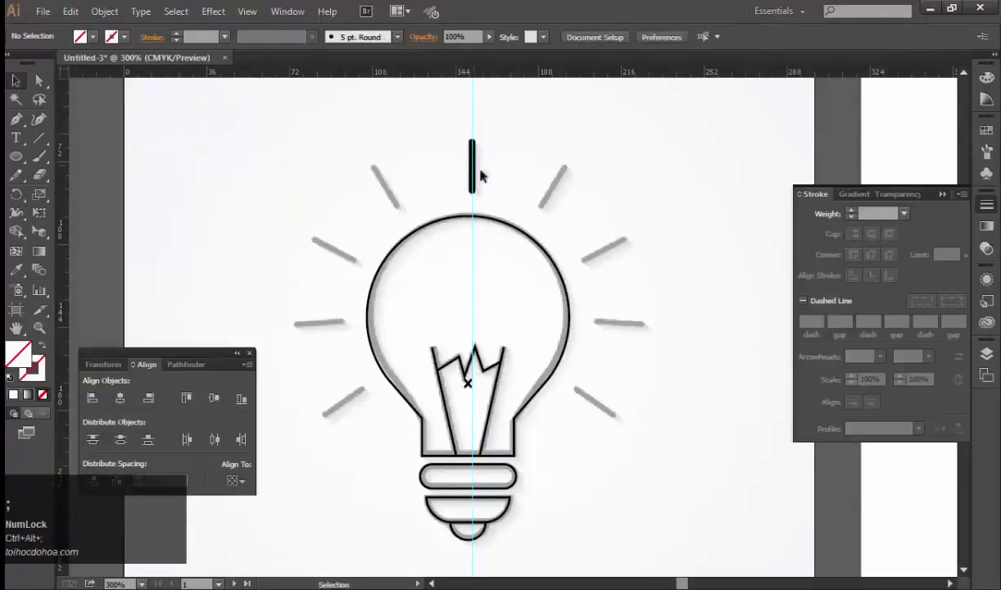
Step: Select the top ray and set the Rotate tool's pivot on the bulb centre for a 30° rotation
{"action": "left_click", "coordinate": [462, 171]}
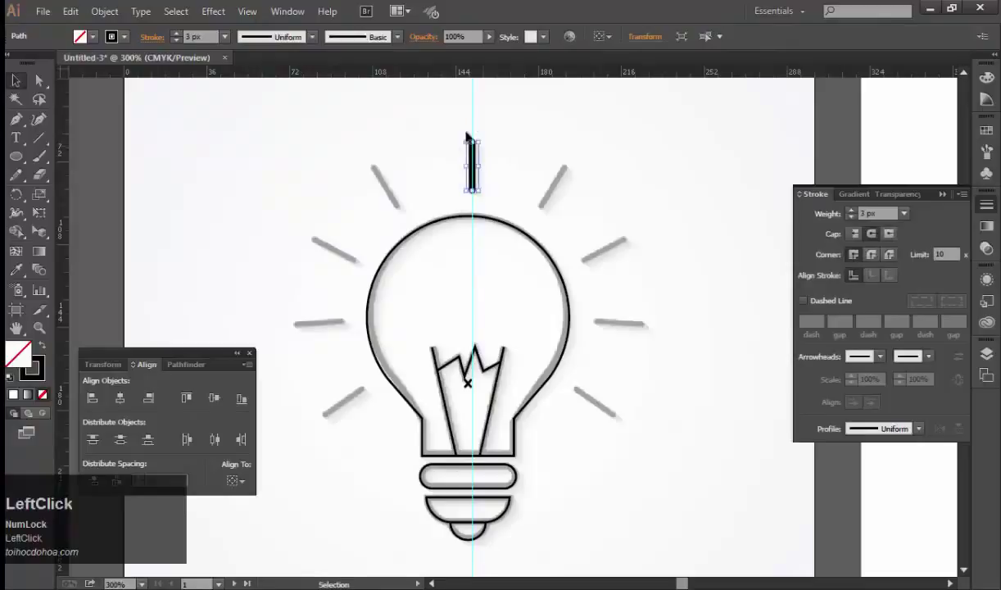
{"action": "key", "text": "r"}
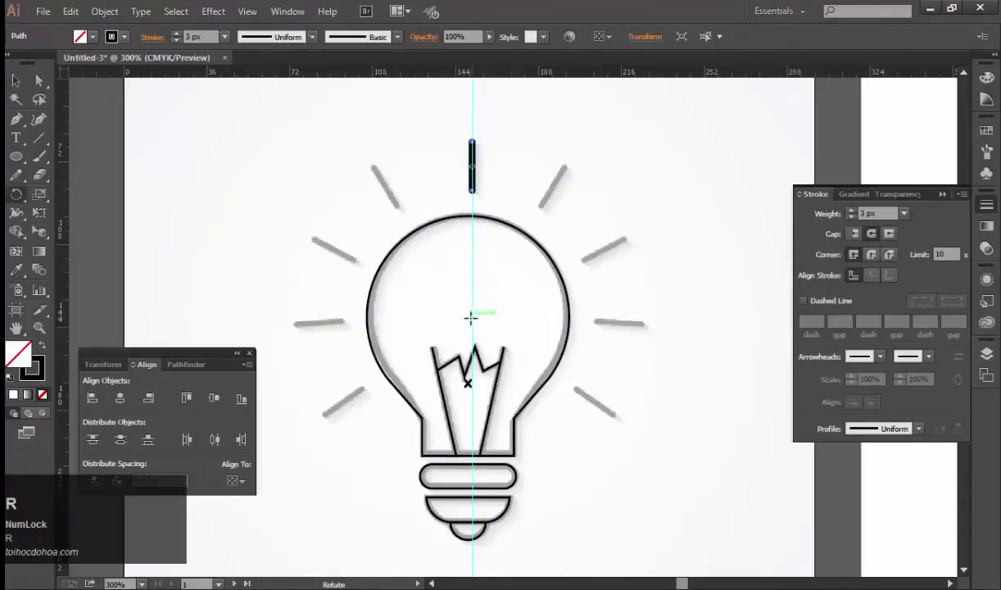
{"action": "key", "text": "r"}
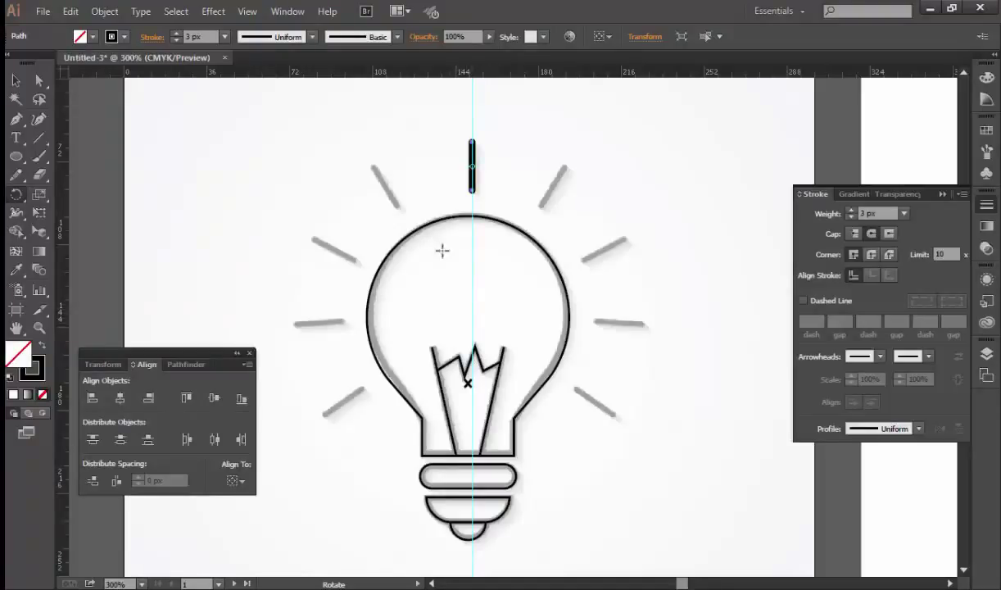
{"action": "key", "text": "alt+Num_Lock"}
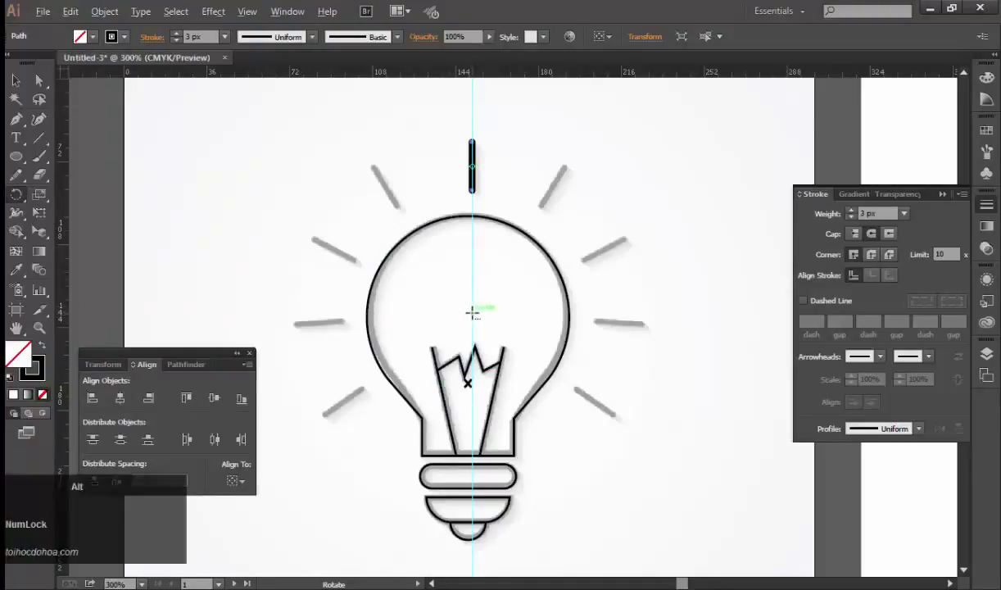
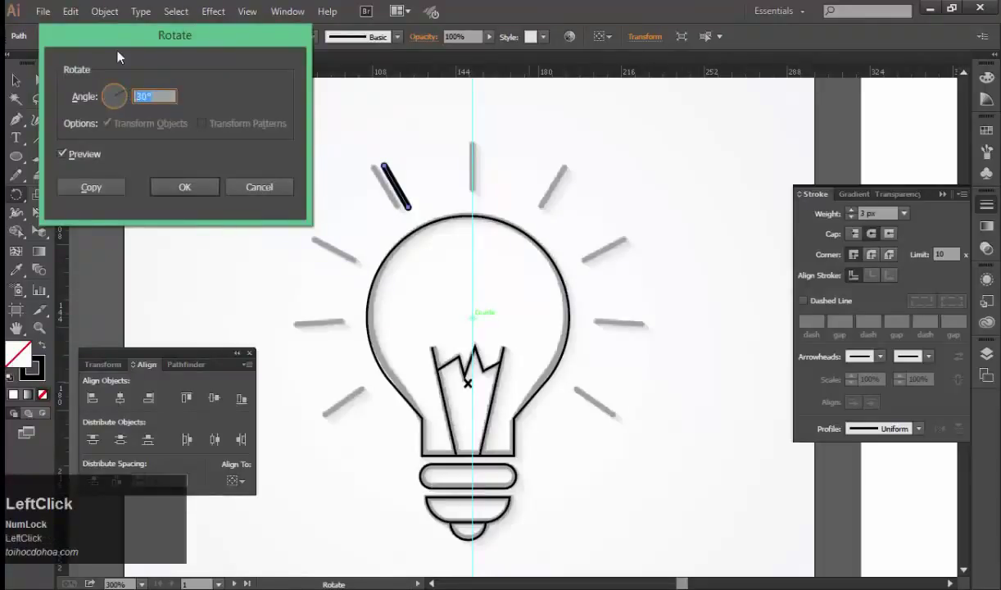
{"action": "key", "text": "Escape"}
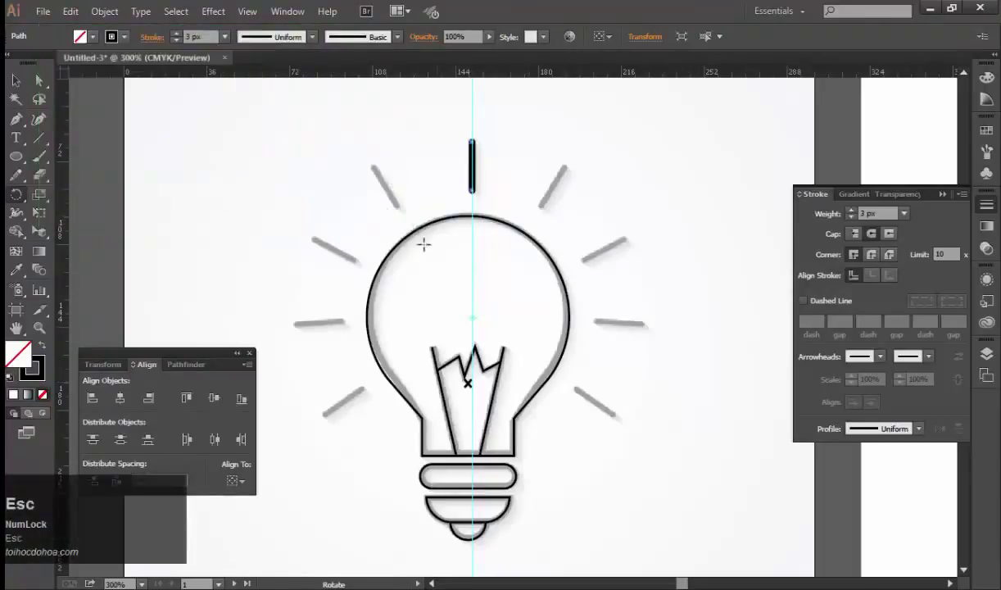
{"action": "key", "text": "v"}
{"action": "key", "text": "ctrl+shift+d"}
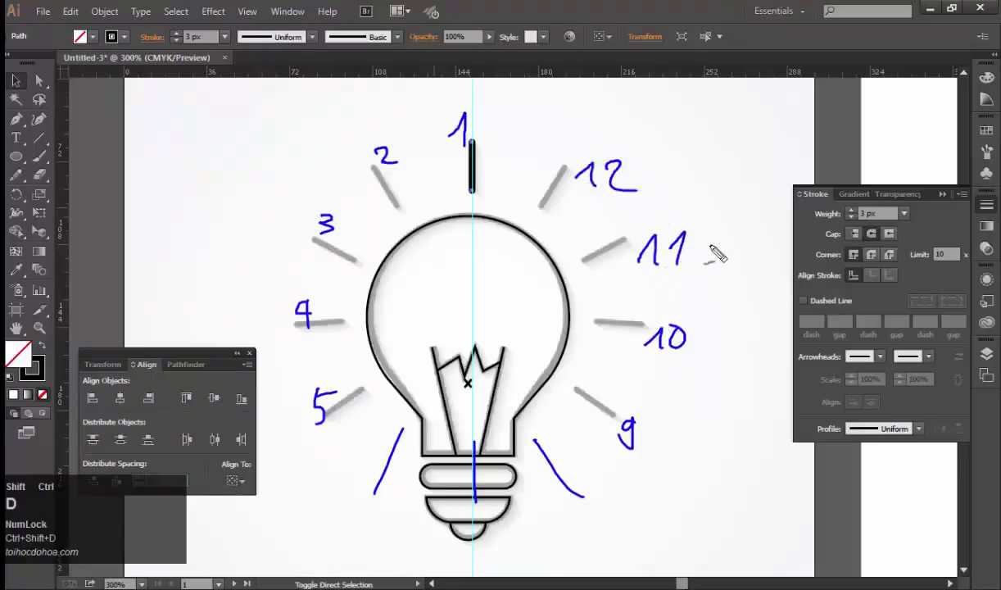
{"action": "key", "text": "Escape"}
{"action": "left_click", "coordinate": [568, 248]}
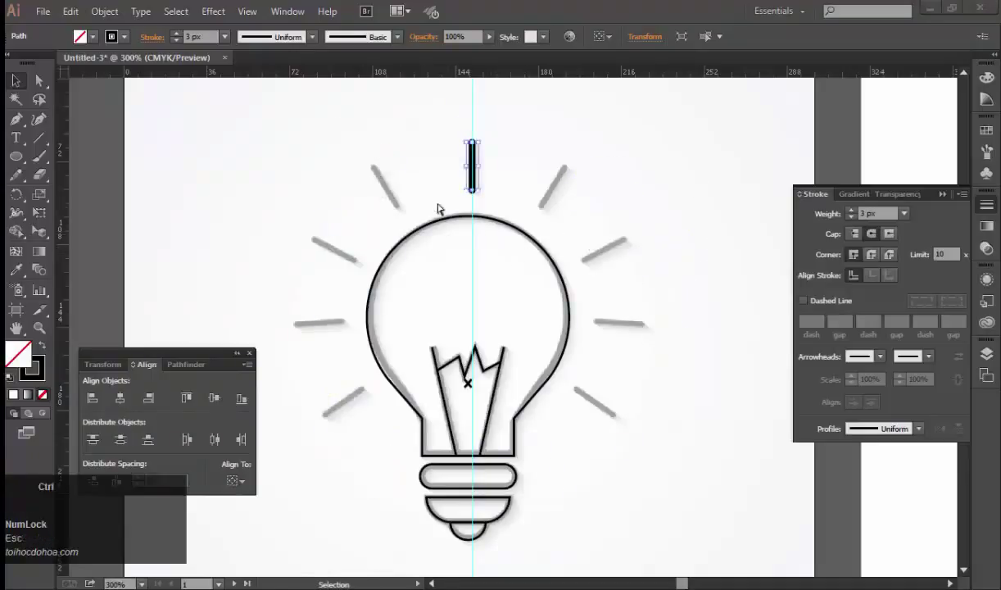
Step: Make a copy of the top ray rotated 360/12 (30°) about the bulb centre
{"action": "key", "text": "r"}
{"action": "type", "text": "rv"}
{"action": "left_click", "coordinate": [507, 182]}
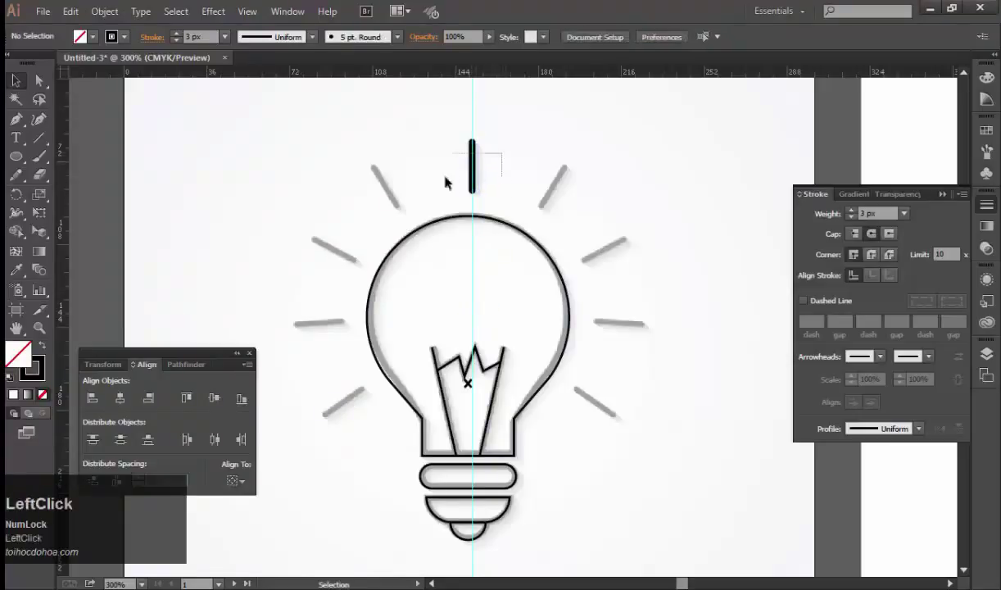
{"action": "type", "text": "r"}
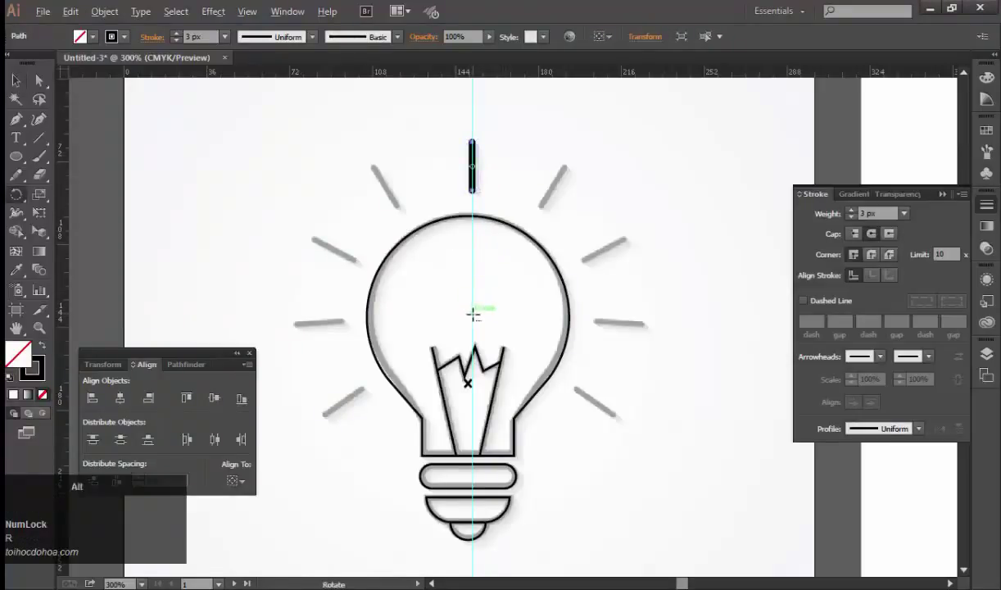
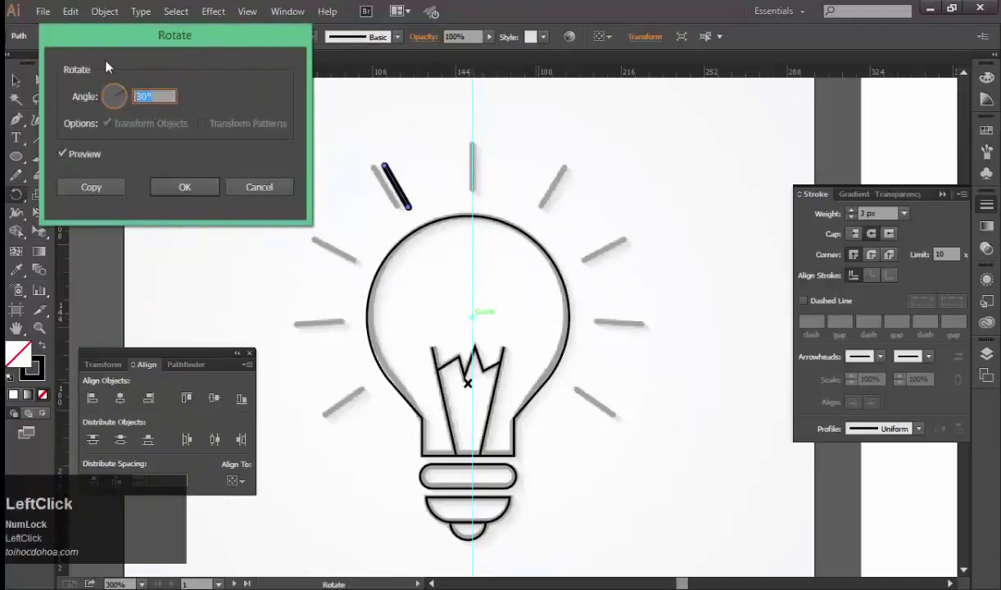
{"action": "type", "text": "360"}
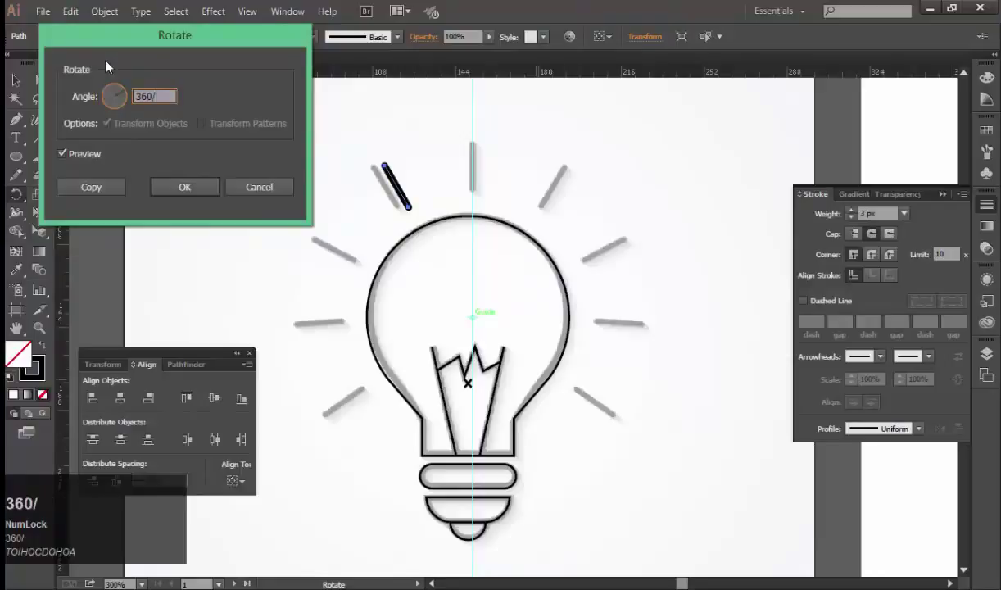
{"action": "type", "text": "/1"}
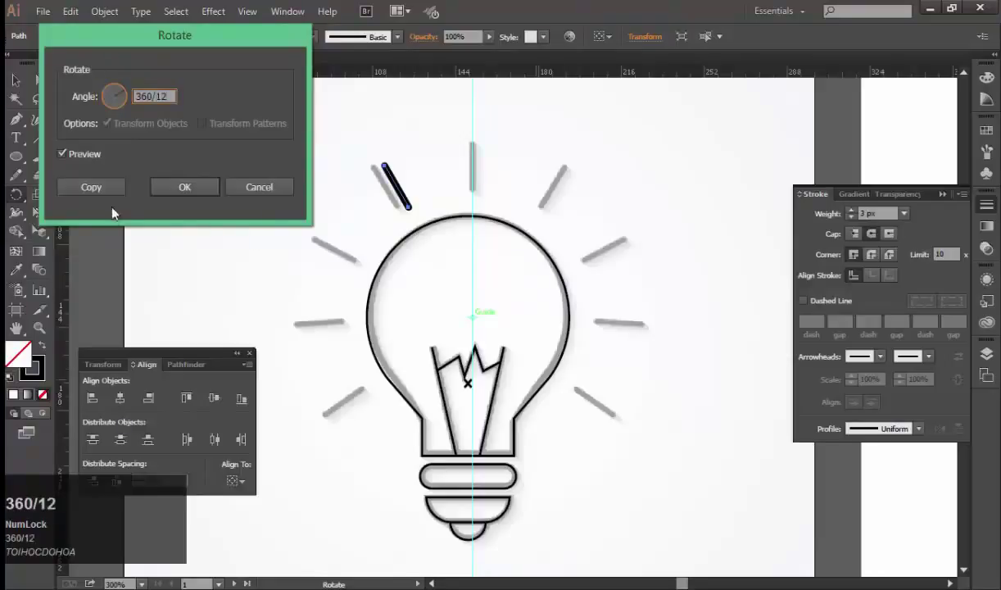
{"action": "type", "text": "2"}
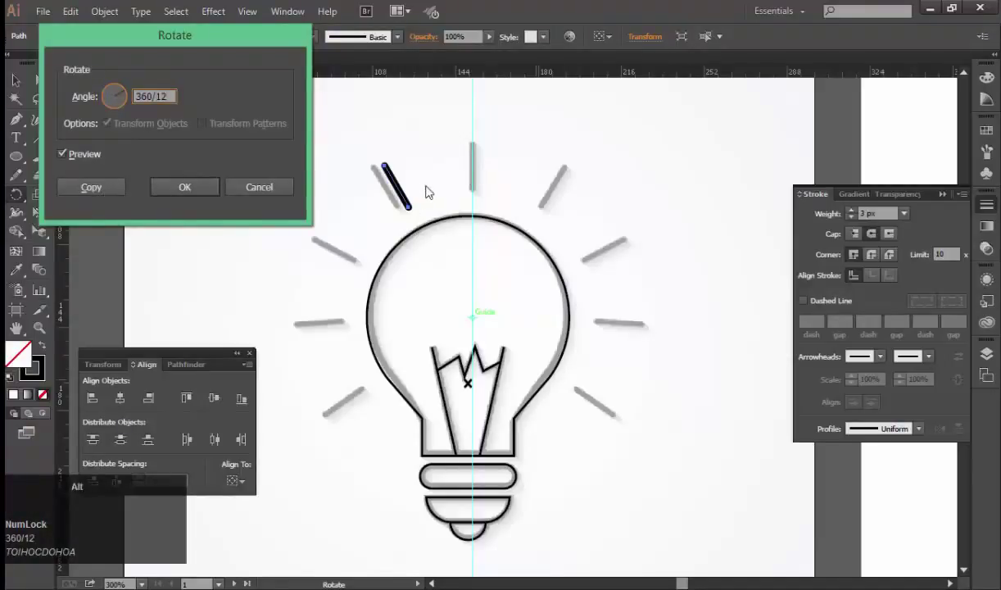
{"action": "key", "text": "alt+c"}
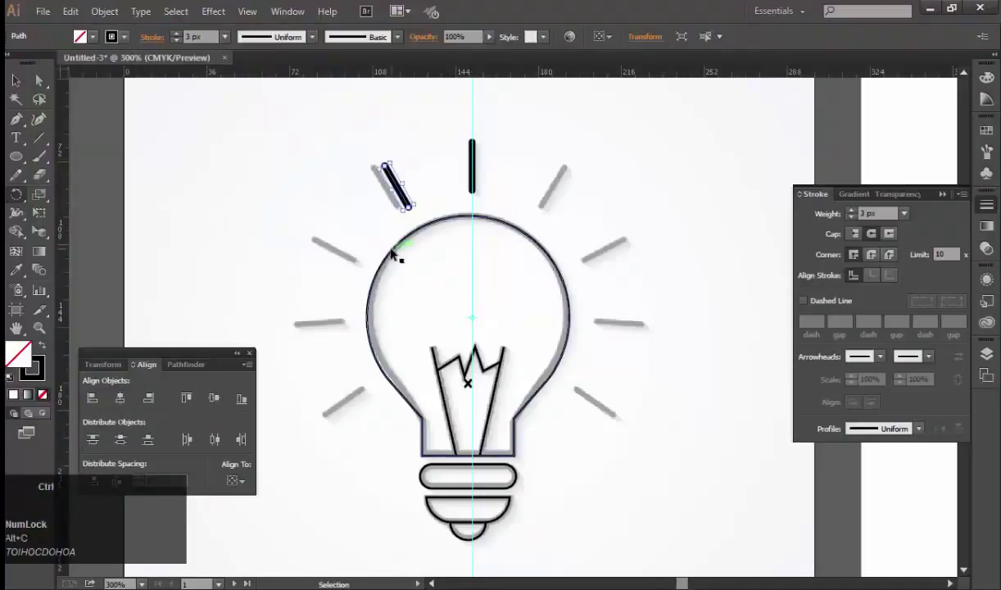
Step: Repeat the 30° rotated ray copy around the bulb with Transform Again
{"action": "key", "text": "alt+c"}
{"action": "key", "text": "ctrl+d"}
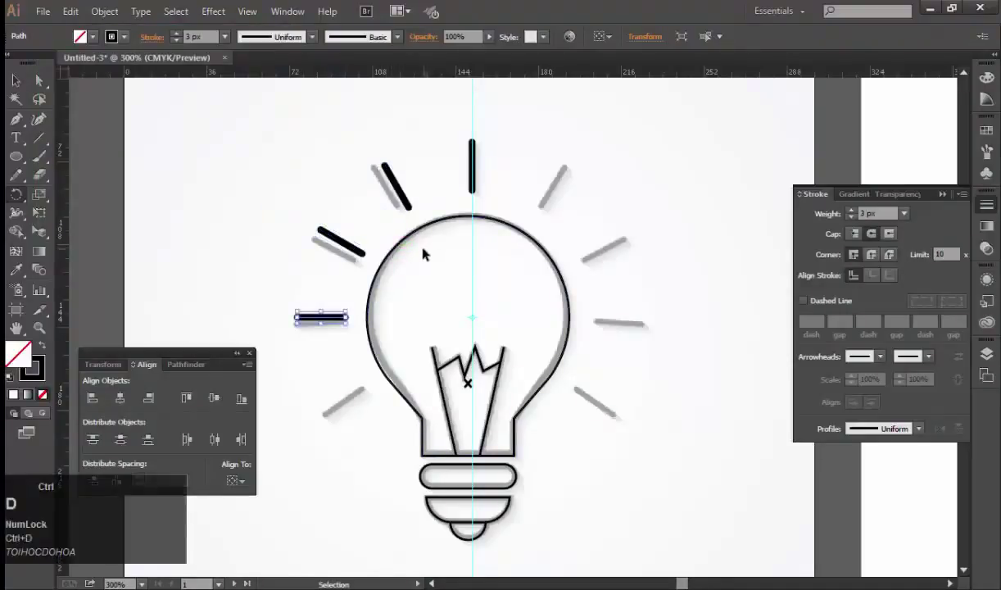
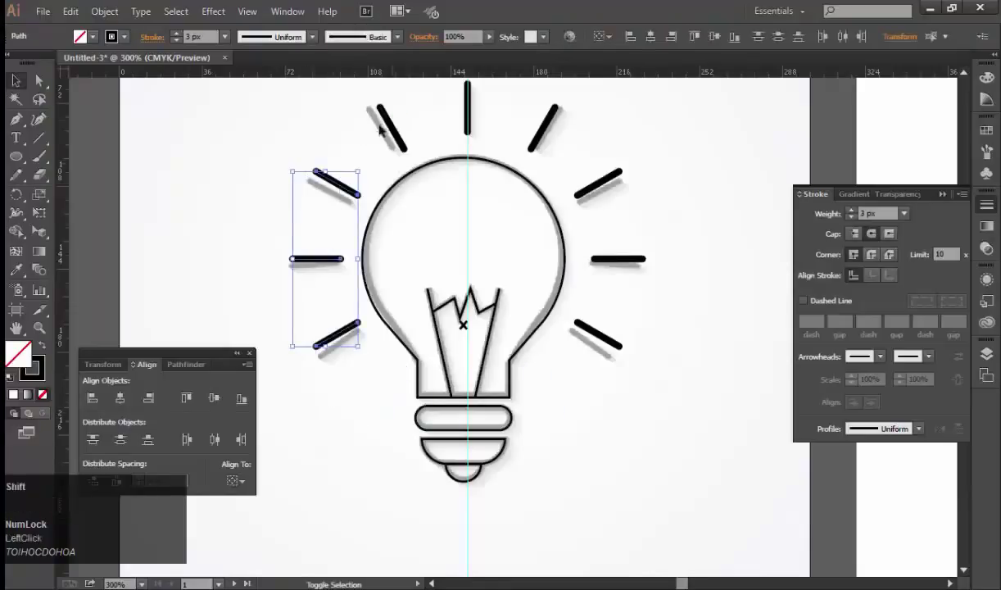
Step: Delete the extra rays that fall below the bulb, leaving nine
{"action": "left_click", "coordinate": [479, 114]}
{"action": "key", "text": "ctrl+g"}
{"action": "left_click", "coordinate": [661, 369]}
{"action": "key", "text": "space"}
{"action": "left_click", "coordinate": [665, 436]}
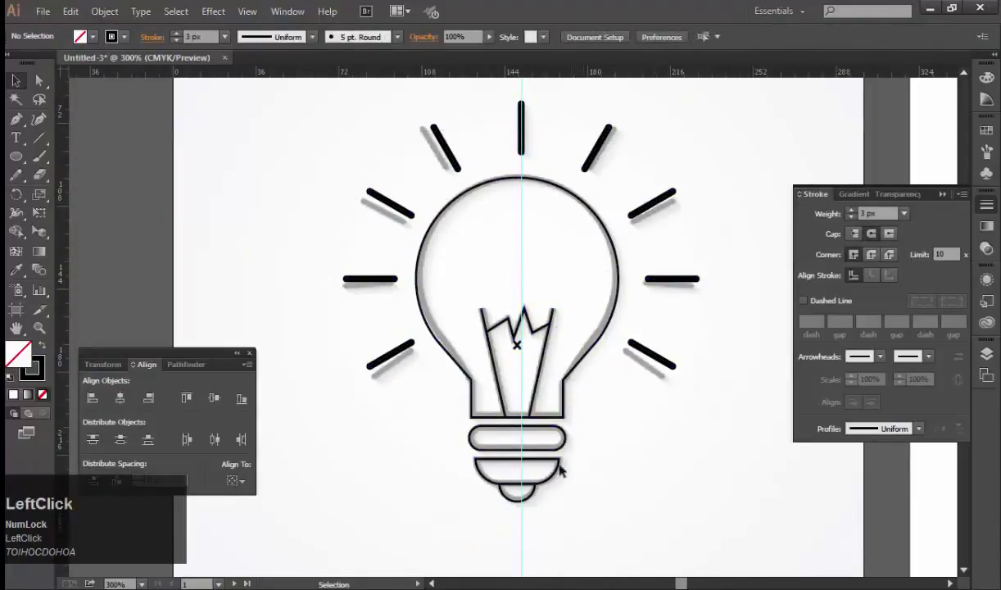
Step: Group the traced bulb and raise its outline weight to 3 px to match the rays
{"action": "key", "text": "ctrl+g"}
{"action": "left_click", "coordinate": [666, 457]}
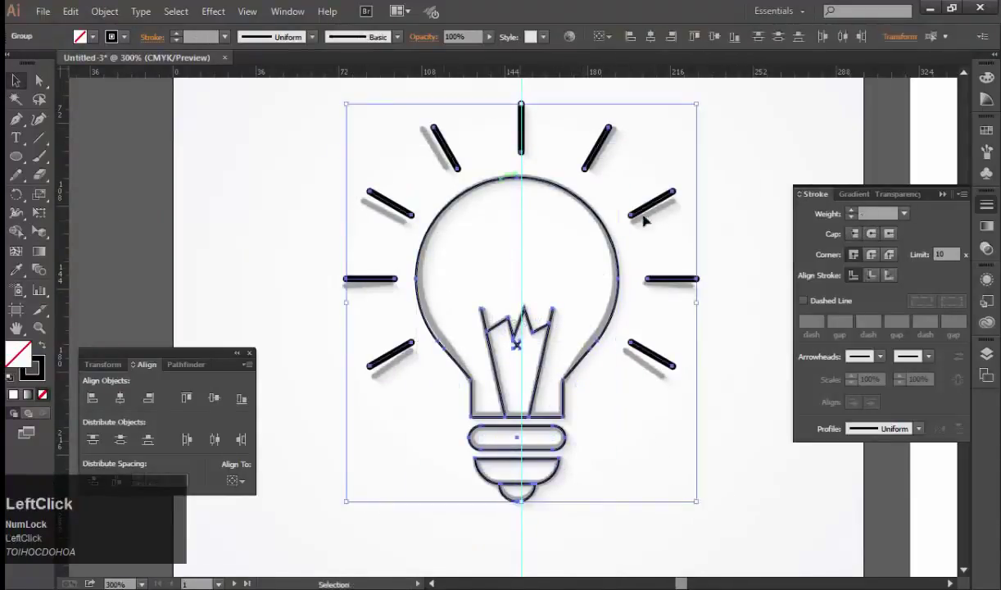
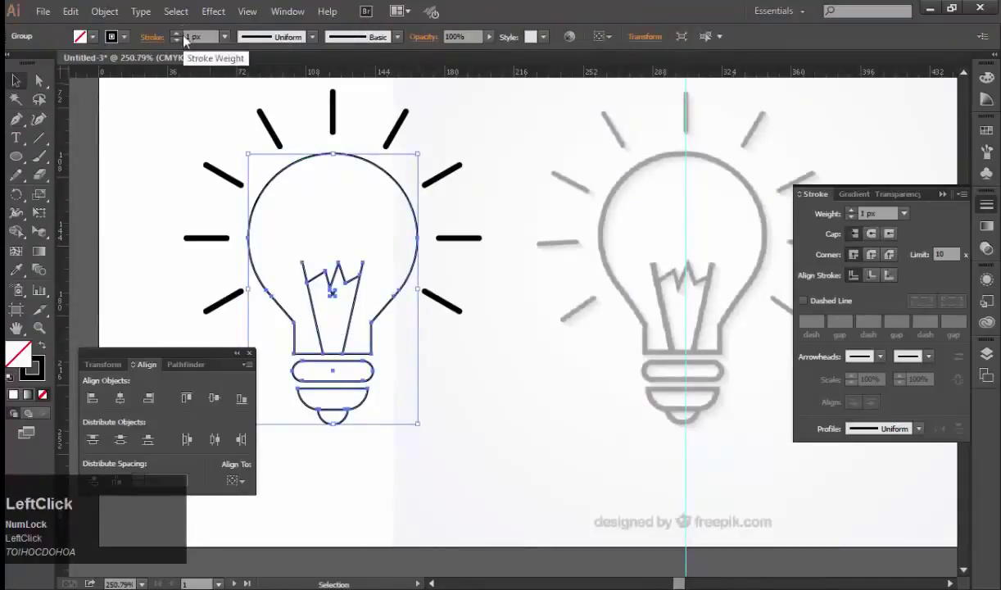
{"action": "key", "text": "space"}
{"action": "left_click", "coordinate": [446, 287]}
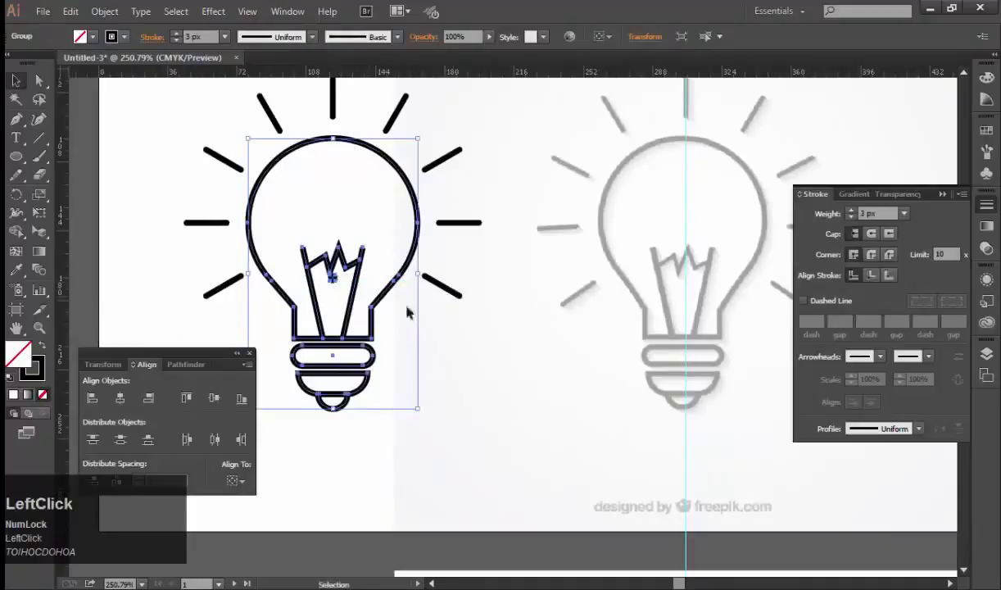
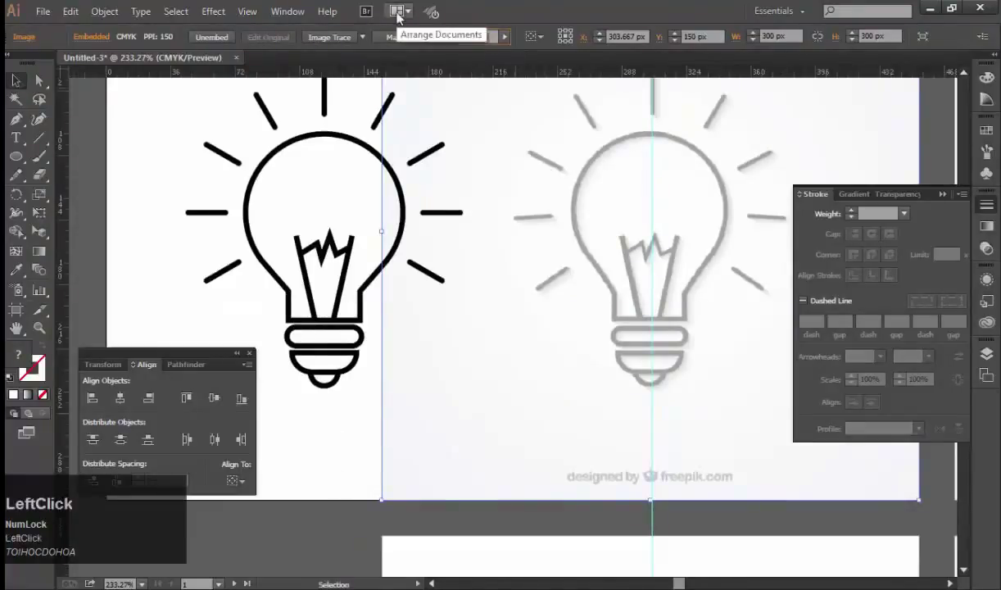
Step: Set the reference image opacity to 100, then select the rounded band of the bulb base
{"action": "type", "text": "100"}
{"action": "key", "text": "Up"}
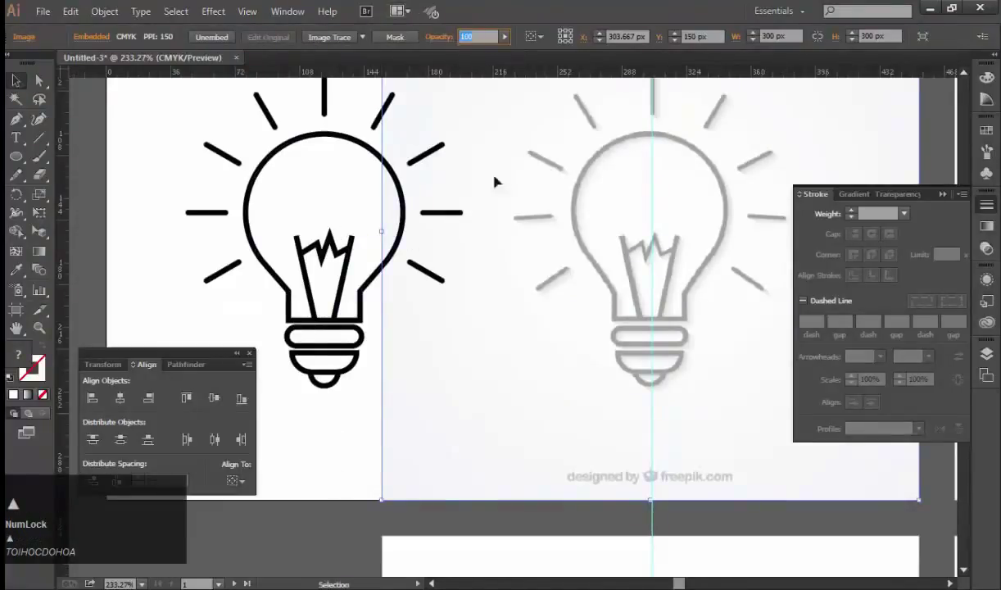
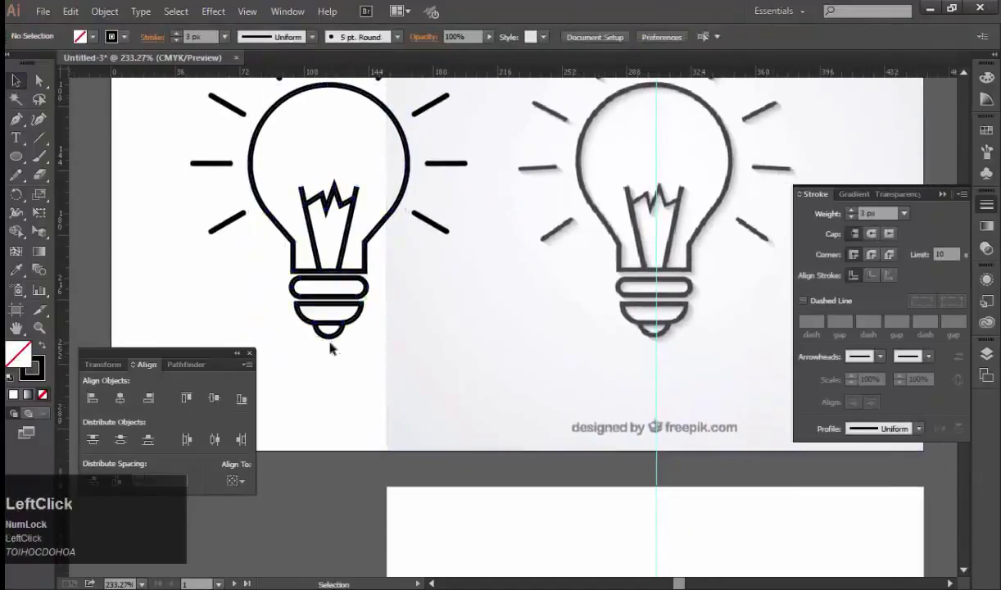
{"action": "key", "text": "space"}
{"action": "left_click", "coordinate": [357, 366]}
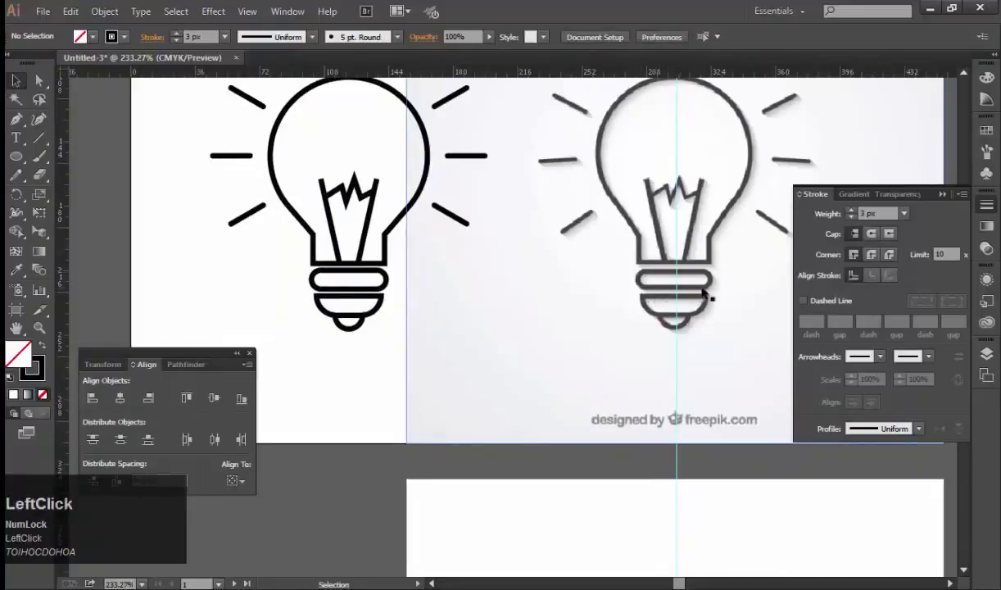
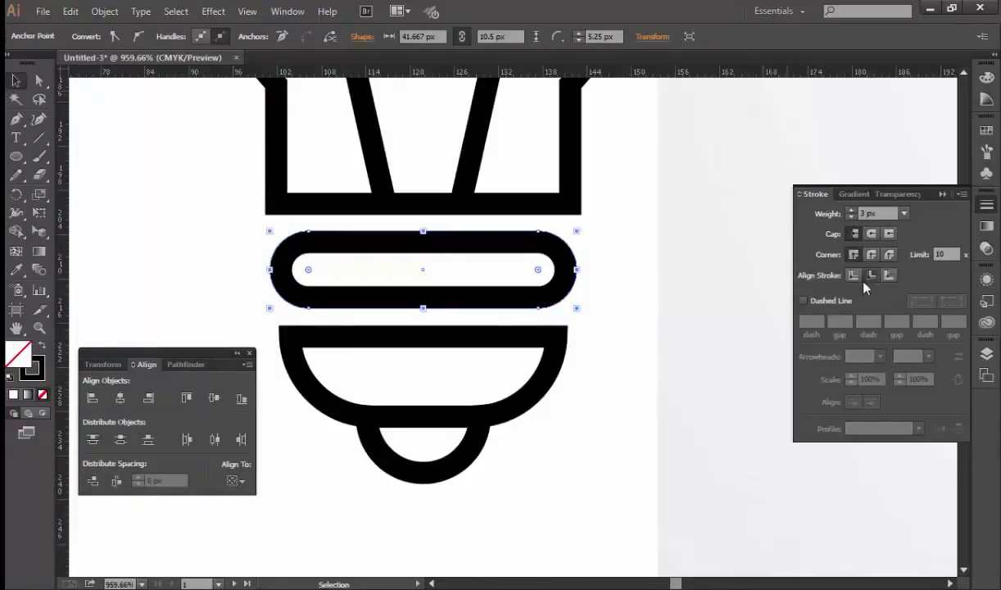
Step: Try aligning the band's stroke outside its path before reverting to inside
{"action": "left_click", "coordinate": [855, 287]}
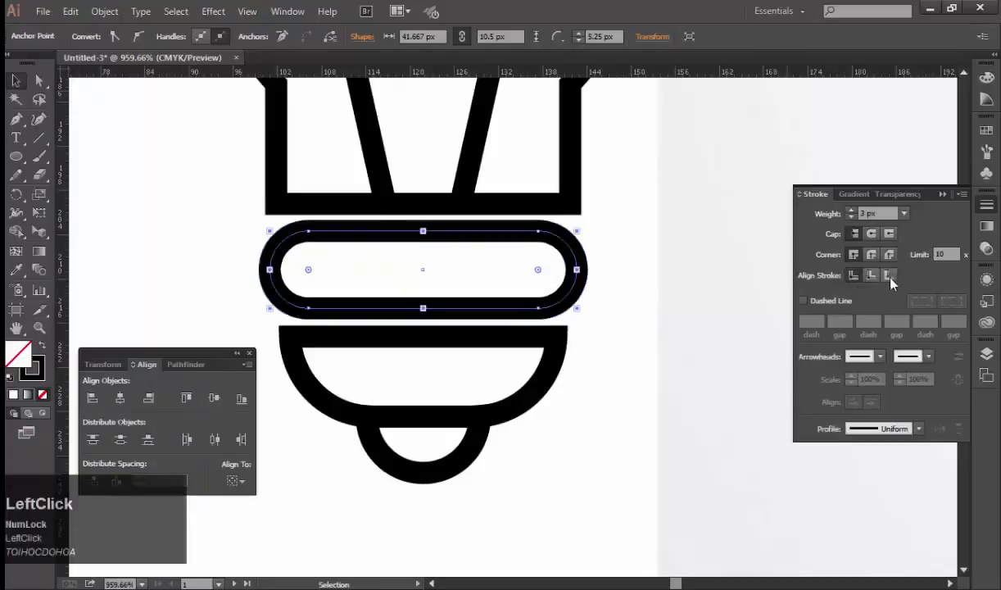
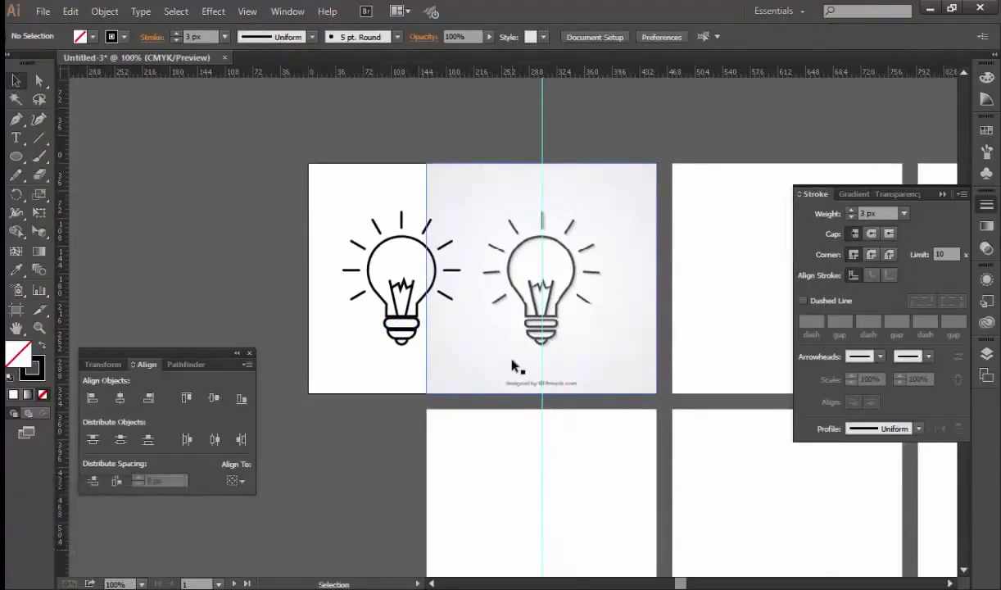
{"action": "left_click", "coordinate": [496, 257]}
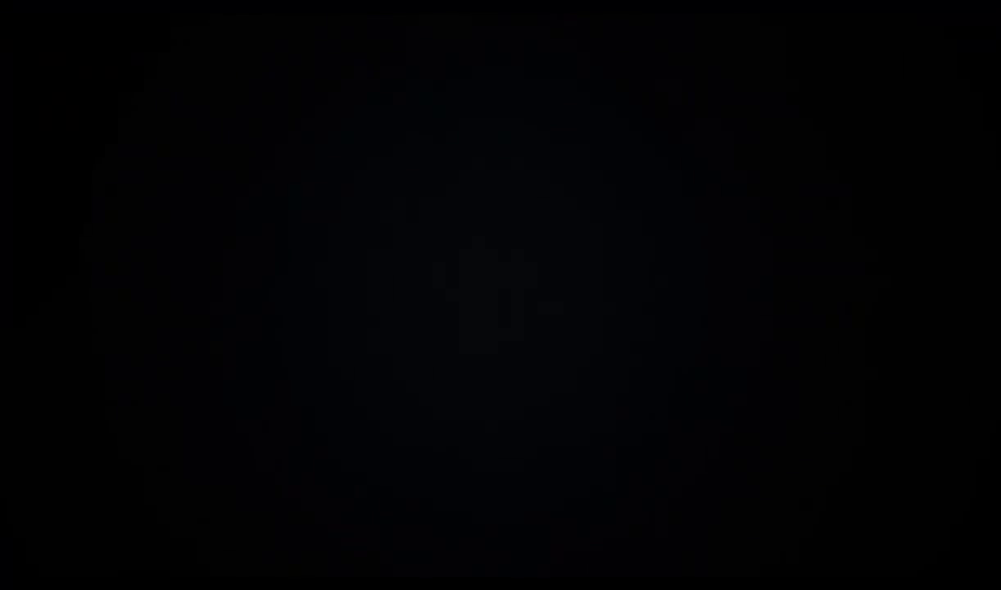